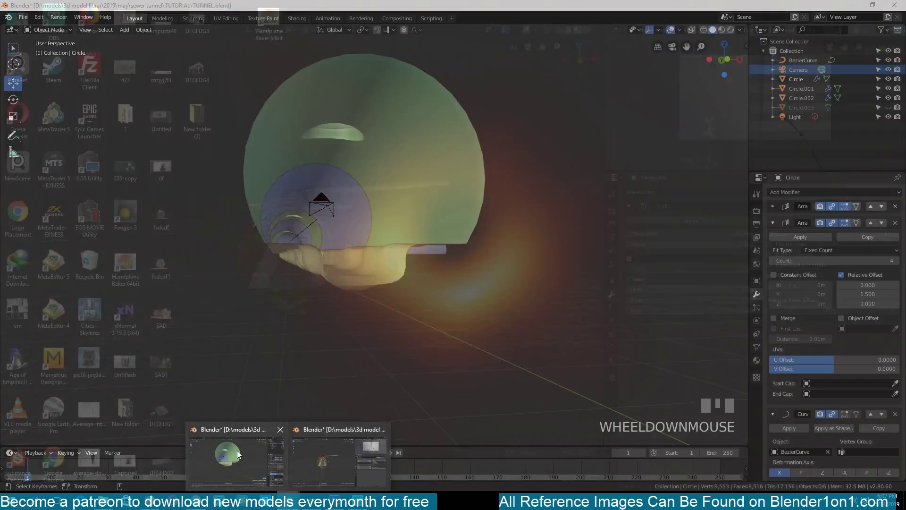
- From top view, duplicate one tunnel section and drop the copy beside the tunnel
{"action": "key", "text": "`"}
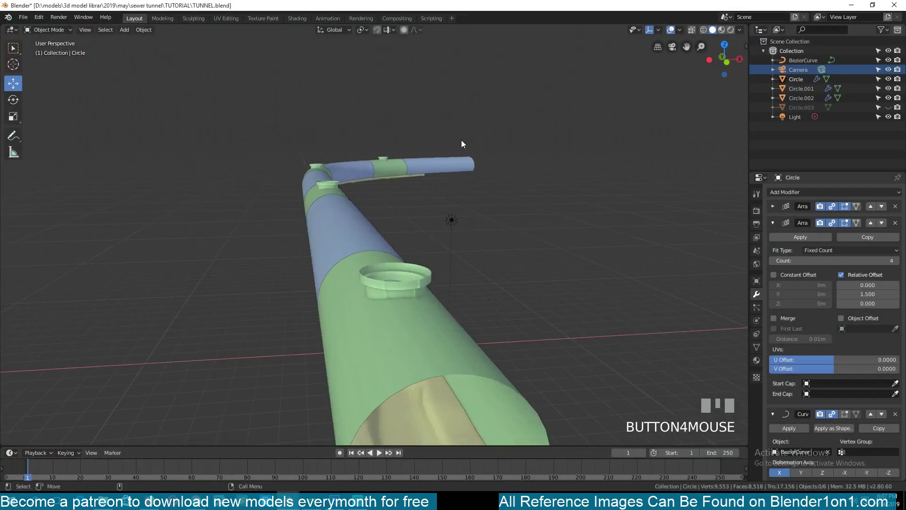
{"action": "key", "text": "KP_7"}
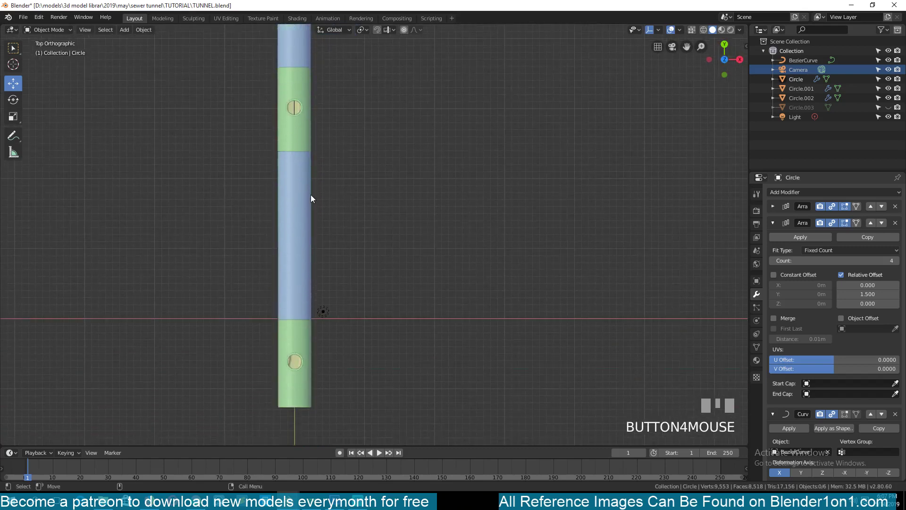
{"action": "left_click", "coordinate": [315, 197]}
{"action": "key", "text": "shift+d"}
{"action": "left_click", "coordinate": [416, 206]}
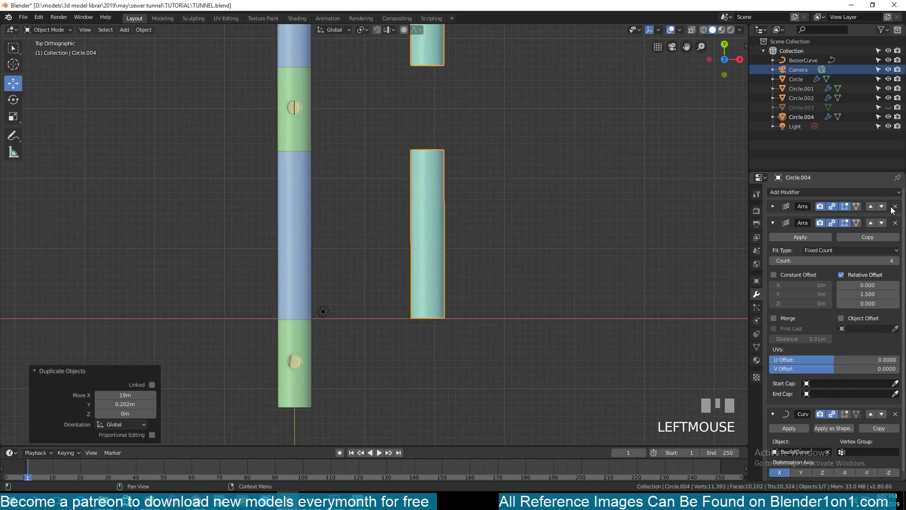
- Remove both Array modifiers from the copy and move it away from the tunnel
{"action": "left_click_drag", "start_coordinate": [896, 208], "coordinate": [628, 260]}
{"action": "key", "text": "KP_Decimal"}
{"action": "scroll", "scroll_direction": "down", "scroll_amount": 3}
{"action": "key", "text": "g"}
{"action": "left_click", "coordinate": [438, 118]}
{"action": "key", "text": "KP_Decimal"}
{"action": "scroll", "scroll_direction": "down", "scroll_amount": 3}
{"action": "key", "text": "`"}
{"action": "scroll", "scroll_direction": "down", "scroll_amount": 3}
{"action": "key", "text": "KP_7"}
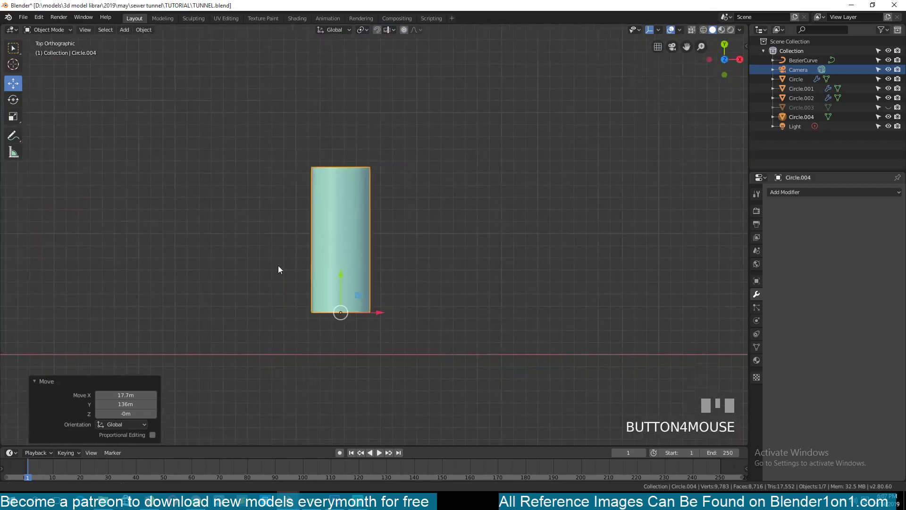
{"action": "key", "text": "alt+a"}
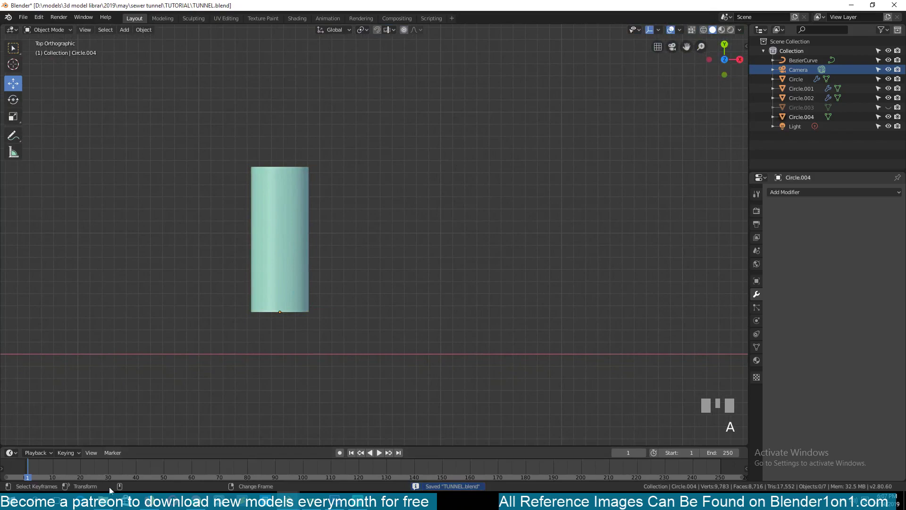
{"action": "key", "text": "a"}
{"action": "key", "text": "a"}
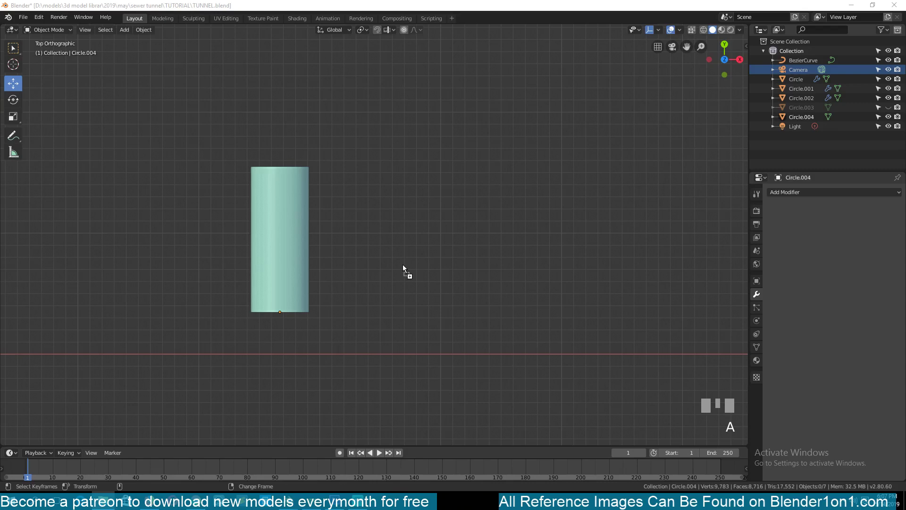
{"action": "scroll", "scroll_direction": "up", "scroll_amount": 3}
{"action": "scroll", "scroll_direction": "up", "scroll_amount": 3}
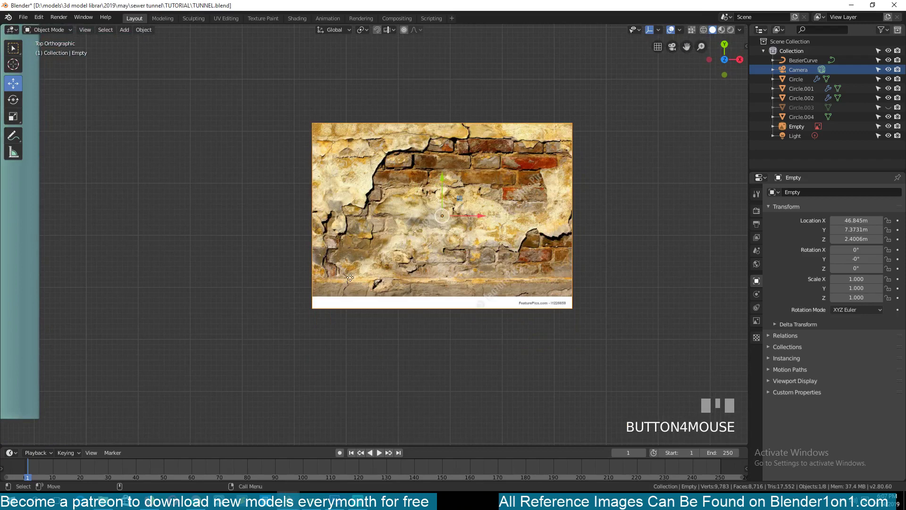
{"action": "left_click", "coordinate": [436, 226]}
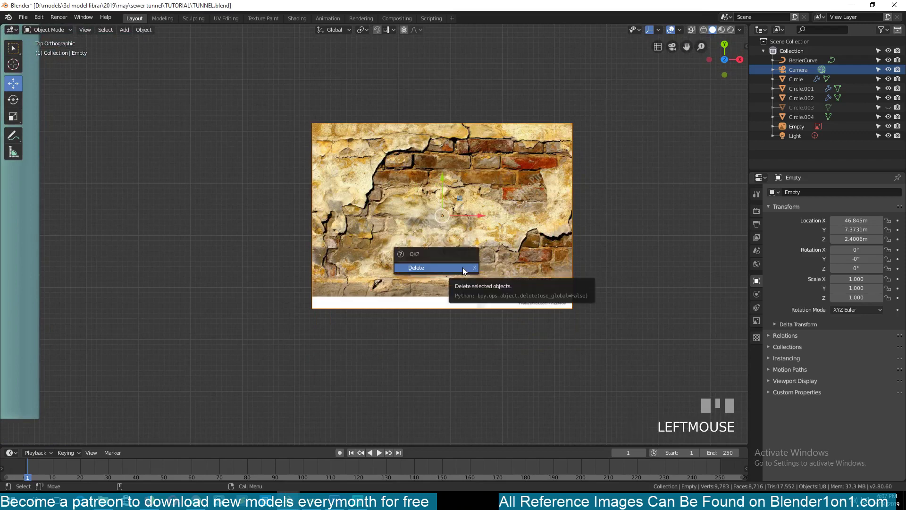
{"action": "key", "text": "x"}
{"action": "right_click", "coordinate": [466, 271]}
{"action": "scroll", "scroll_direction": "down", "scroll_amount": 3}
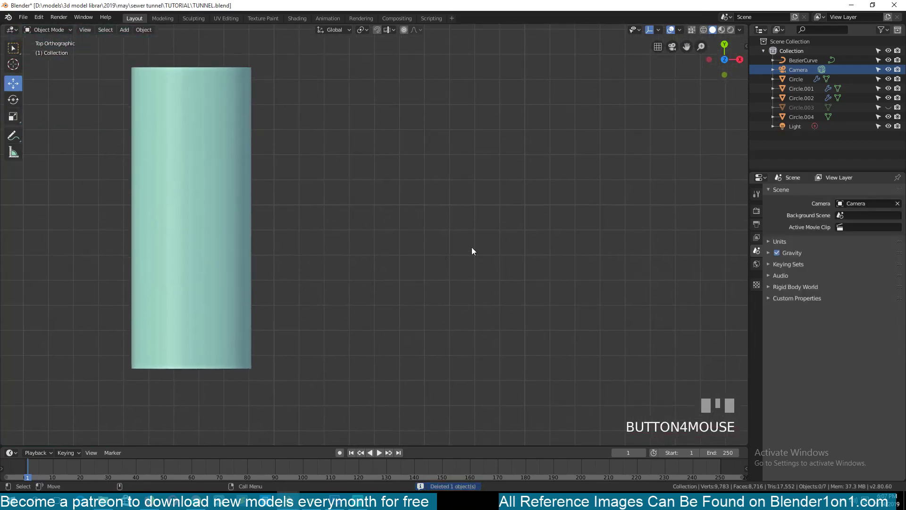
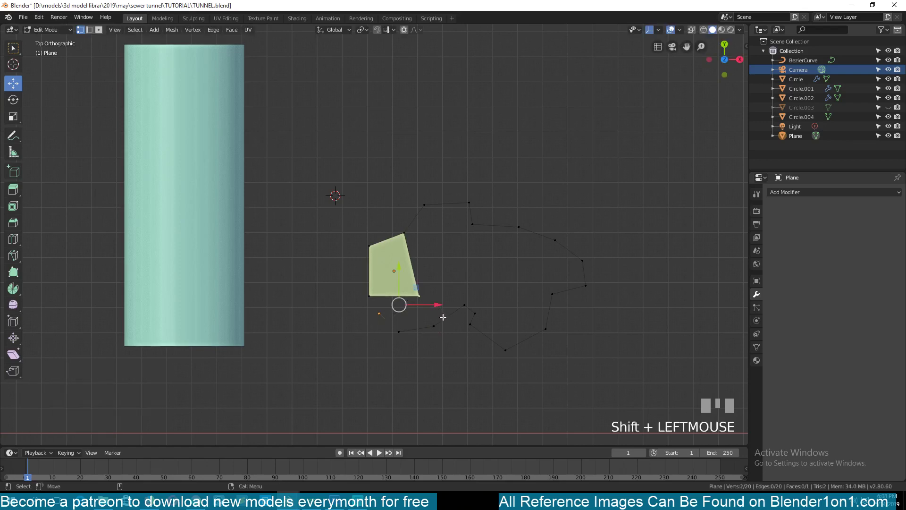
- Extend the jagged outline with further points, fill it into one flat face and leave Edit Mode
{"action": "key", "text": "f"}
{"action": "key", "text": "2"}
{"action": "left_click", "coordinate": [413, 264]}
{"action": "key", "text": "x"}
{"action": "key", "text": "a"}
{"action": "key", "text": "f"}
{"action": "key", "text": "Tab"}
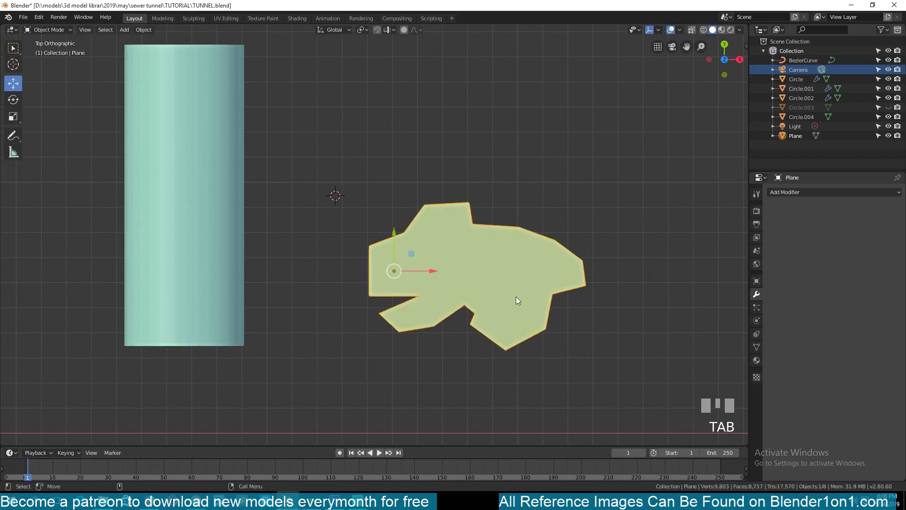
- Extrude the flat chunk face upward to give it thickness and view it from the front
{"action": "key", "text": "KP_1"}
{"action": "scroll", "scroll_direction": "down", "scroll_amount": 3}
{"action": "key", "text": "`"}
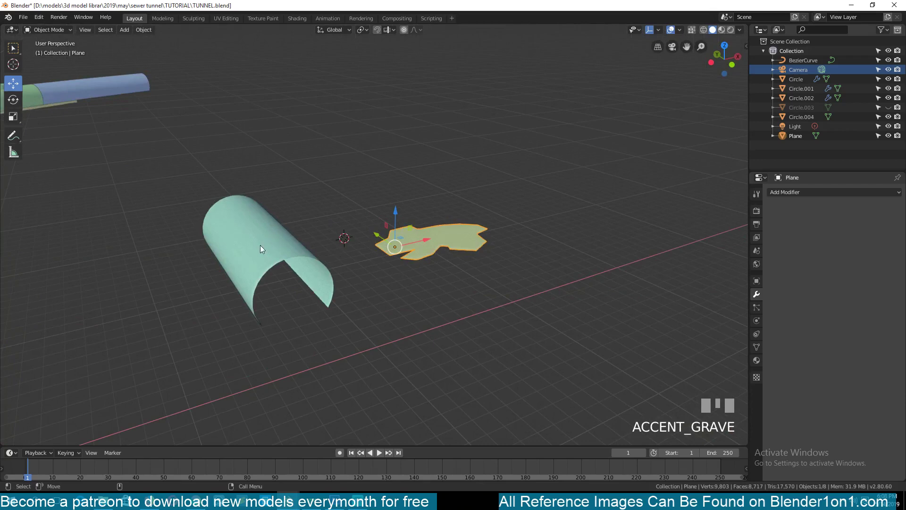
{"action": "key", "text": "Tab"}
{"action": "key", "text": "a"}
{"action": "key", "text": "e"}
{"action": "left_click", "coordinate": [476, 214]}
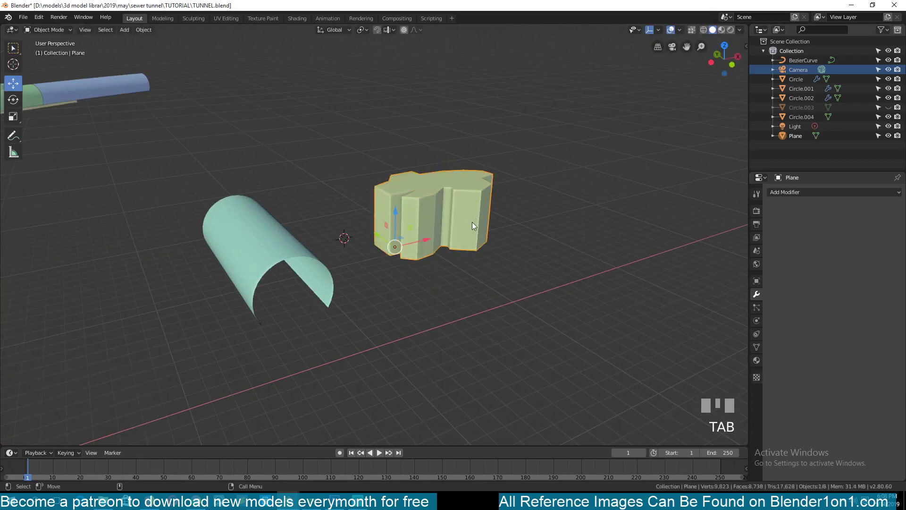
{"action": "key", "text": "KP_1"}
{"action": "scroll", "scroll_direction": "down", "scroll_amount": 3}
{"action": "key", "text": "KP_7"}
{"action": "key", "text": "KP_1"}
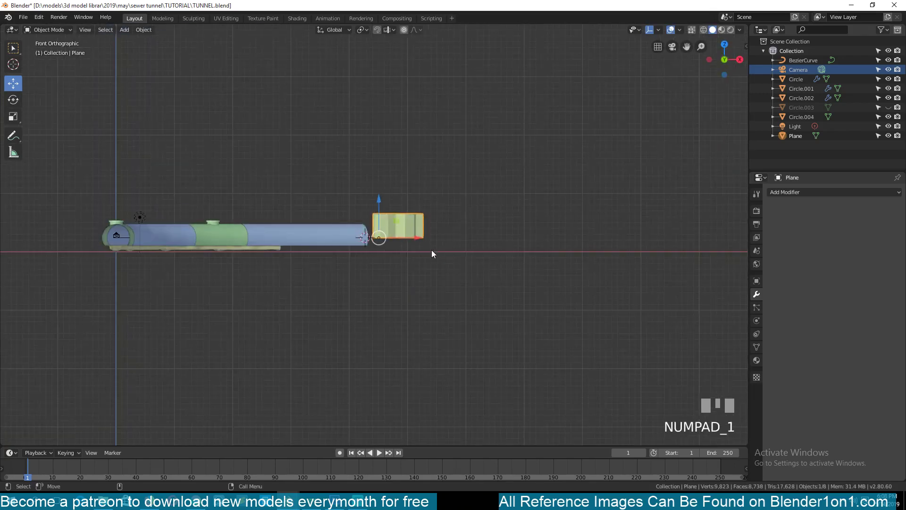
- Tilt the chunk about 45 degrees, shrink it to about a third, and add the tunnel section to the selection
{"action": "key", "text": "`"}
{"action": "left_click", "coordinate": [323, 241]}
{"action": "key", "text": "KP_1"}
{"action": "scroll", "scroll_direction": "up", "scroll_amount": 3}
{"action": "key", "text": "`"}
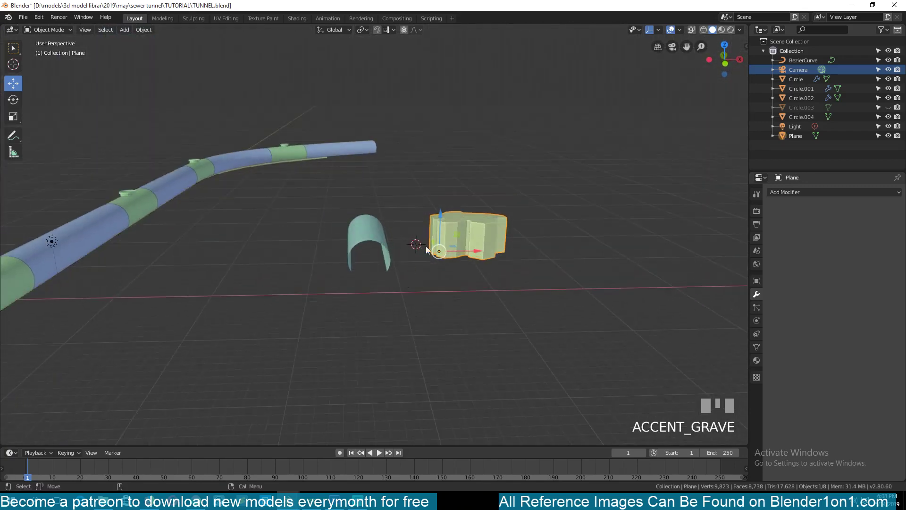
{"action": "scroll", "scroll_direction": "up", "scroll_amount": 3}
{"action": "key", "text": "r"}
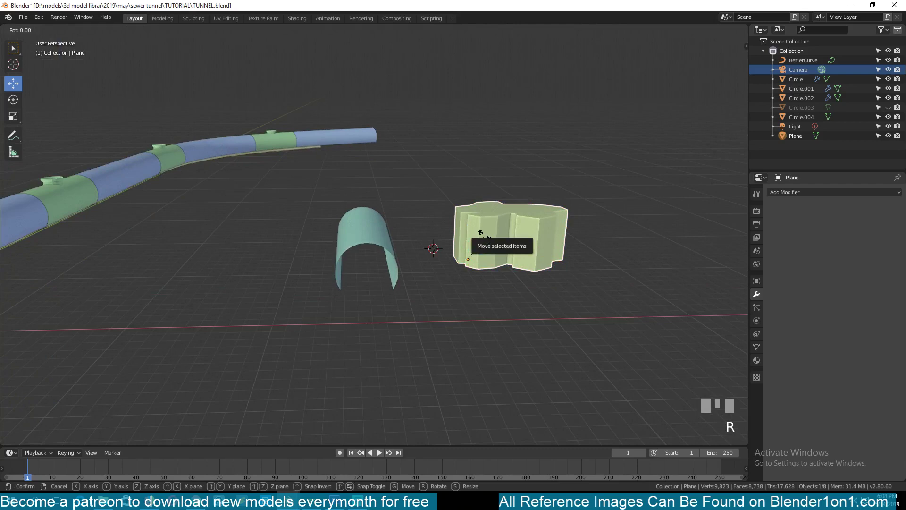
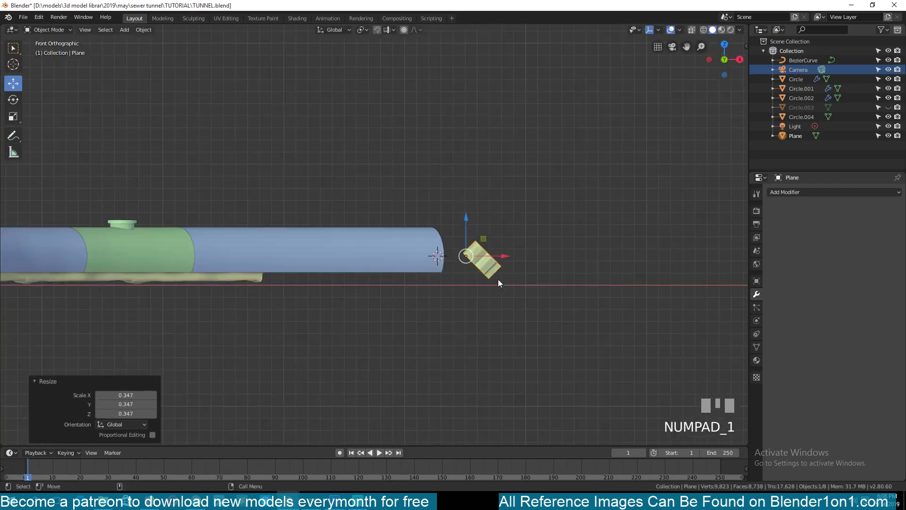
{"action": "scroll", "scroll_direction": "down", "scroll_amount": 3}
{"action": "key", "text": "`"}
{"action": "left_click", "coordinate": [477, 269]}
{"action": "scroll", "scroll_direction": "down", "scroll_amount": 3}
{"action": "left_click", "coordinate": [383, 247]}
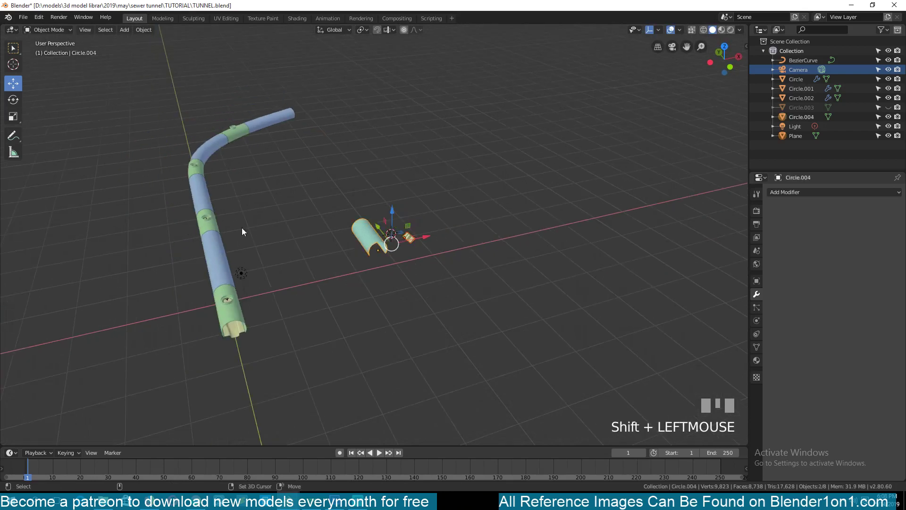
- Isolate the chunk and tunnel section in local view from the front
{"action": "key", "text": "shift+h"}
{"action": "key", "text": "KP_1"}
{"action": "scroll", "scroll_direction": "up", "scroll_amount": 3}
{"action": "key", "text": "z"}
{"action": "scroll", "scroll_direction": "up", "scroll_amount": 3}
{"action": "key", "text": "alt+a"}
{"action": "left_click", "coordinate": [545, 284]}
- Move, rotate and enlarge the chunk about 12 percent so it sits against the section's curved inner wall
{"action": "key", "text": "g"}
{"action": "left_click", "coordinate": [220, 240]}
{"action": "key", "text": "r"}
{"action": "left_click", "coordinate": [383, 312]}
{"action": "key", "text": "s"}
{"action": "left_click", "coordinate": [394, 332]}
{"action": "key", "text": "z"}
{"action": "key", "text": "`"}
{"action": "key", "text": "`"}
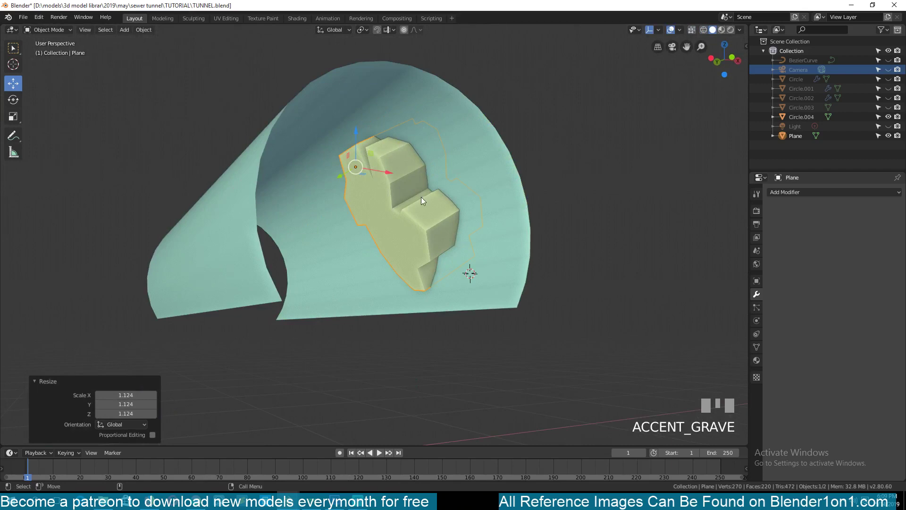
- Add a Boolean modifier on Circle.004 using the Plane chunk as object, and hide the Plane
{"action": "left_click", "coordinate": [287, 135]}
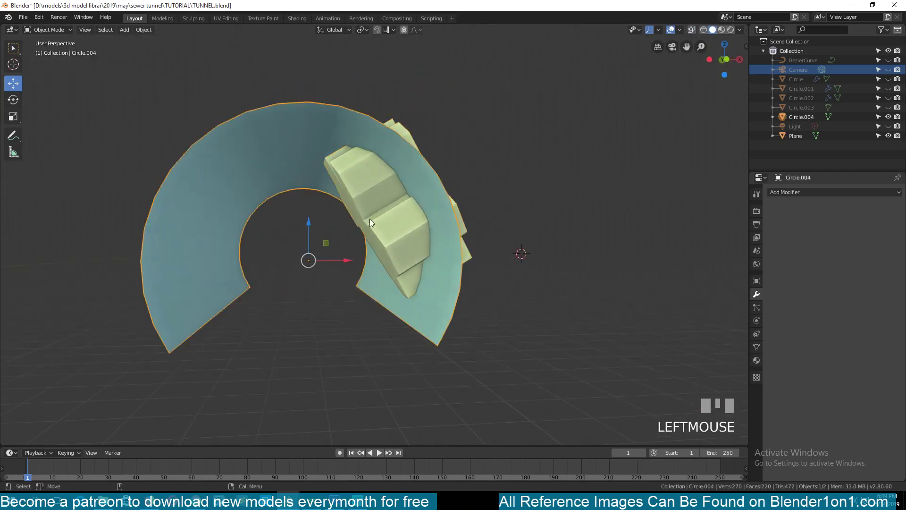
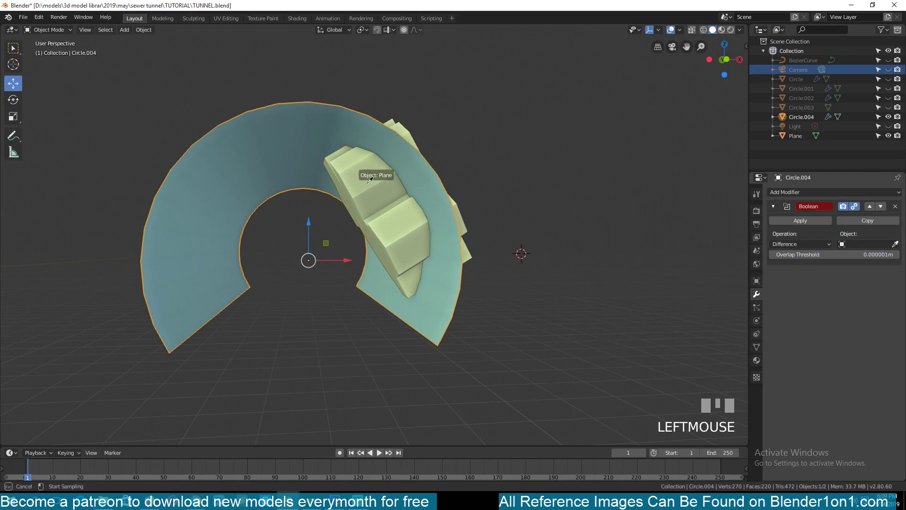
{"action": "key", "text": "`"}
{"action": "left_click", "coordinate": [377, 189]}
{"action": "key", "text": "h"}
{"action": "key", "text": "`"}
{"action": "key", "text": "`"}
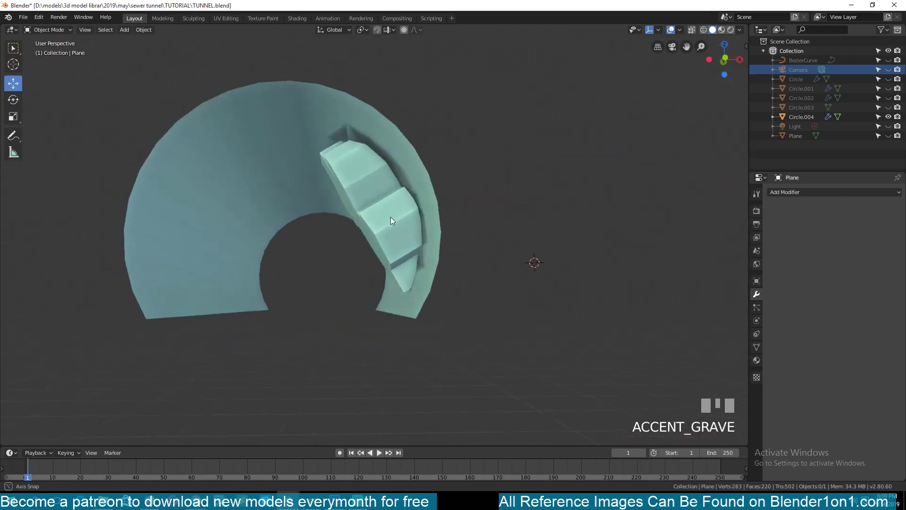
{"action": "left_click", "coordinate": [321, 118]}
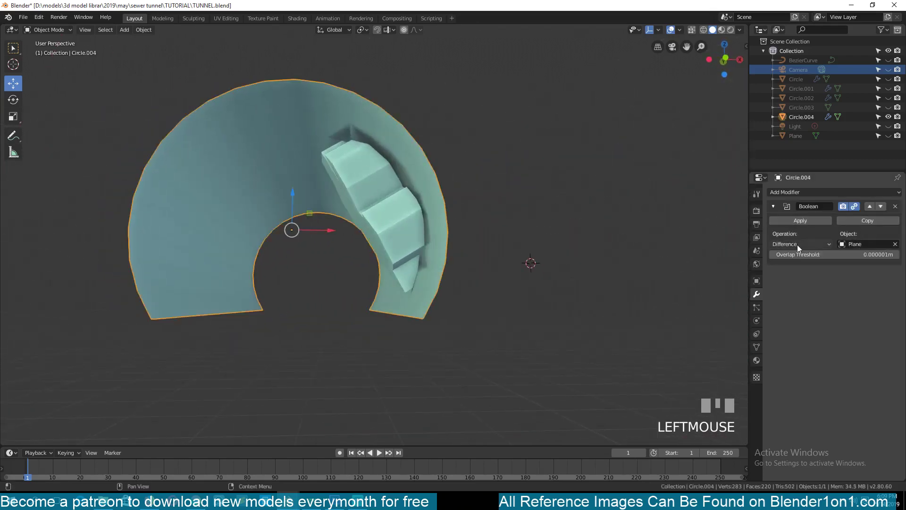
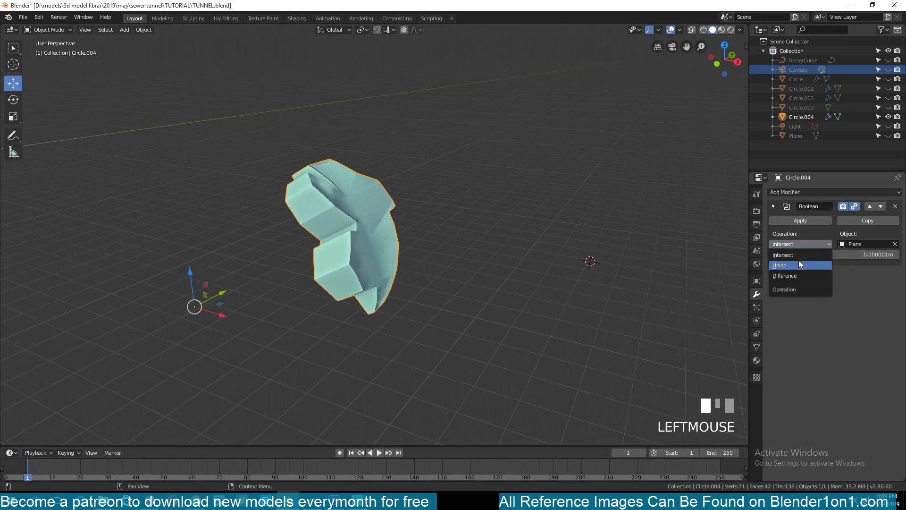
- Set the Boolean Operation to Difference, cutting a jagged hole, and check it from the front
{"action": "key", "text": "`"}
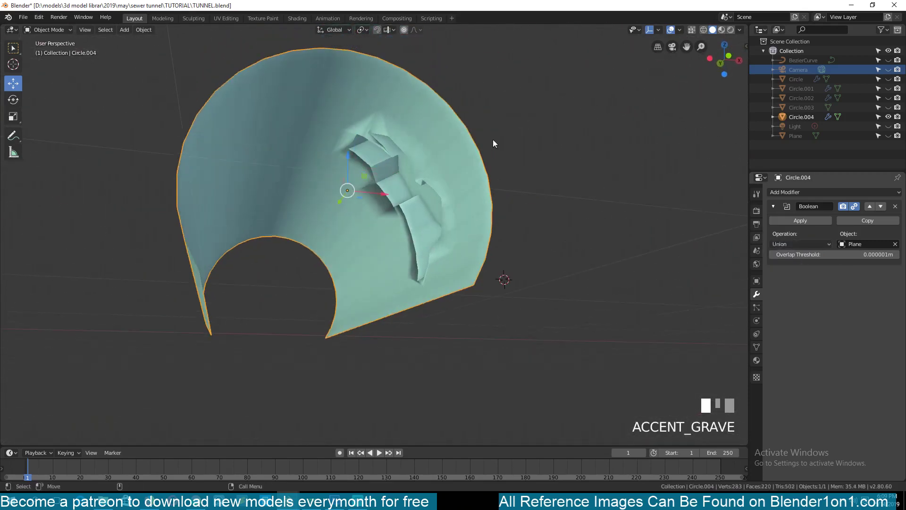
{"action": "scroll", "scroll_direction": "up", "scroll_amount": 3}
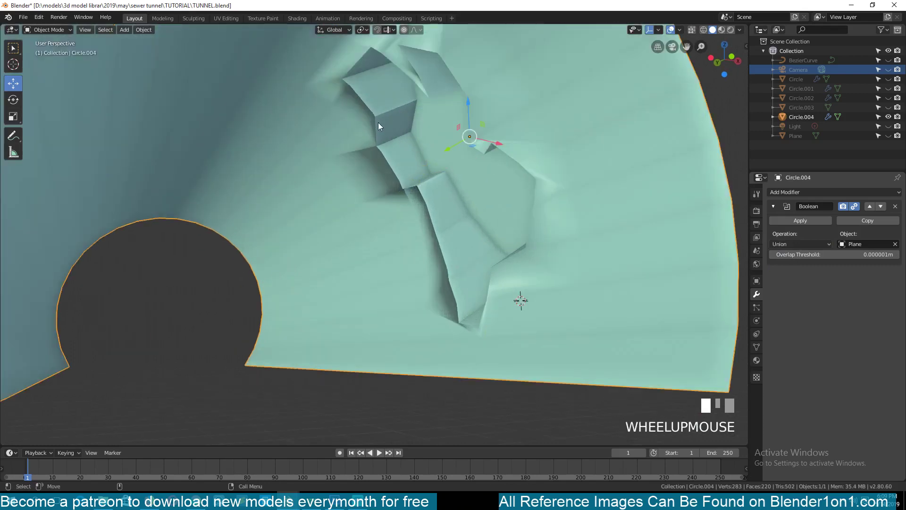
{"action": "key", "text": "`"}
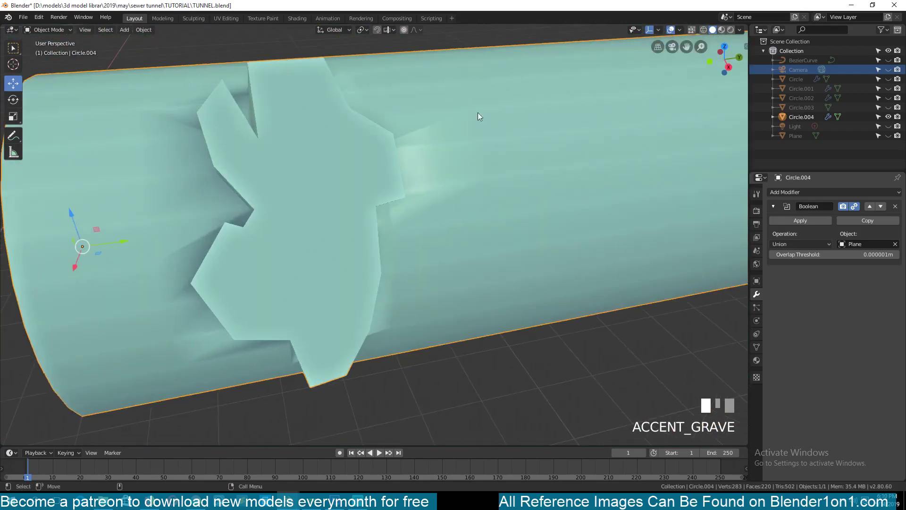
{"action": "key", "text": "`"}
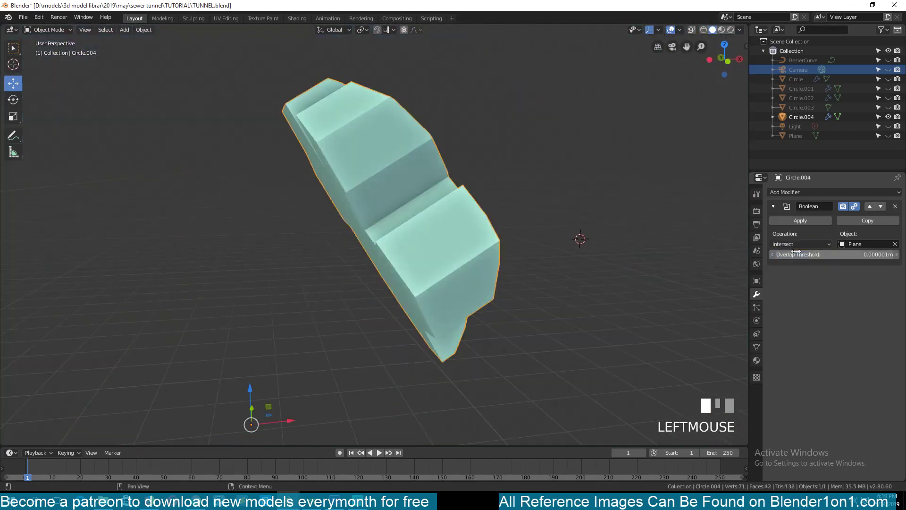
{"action": "key", "text": "`"}
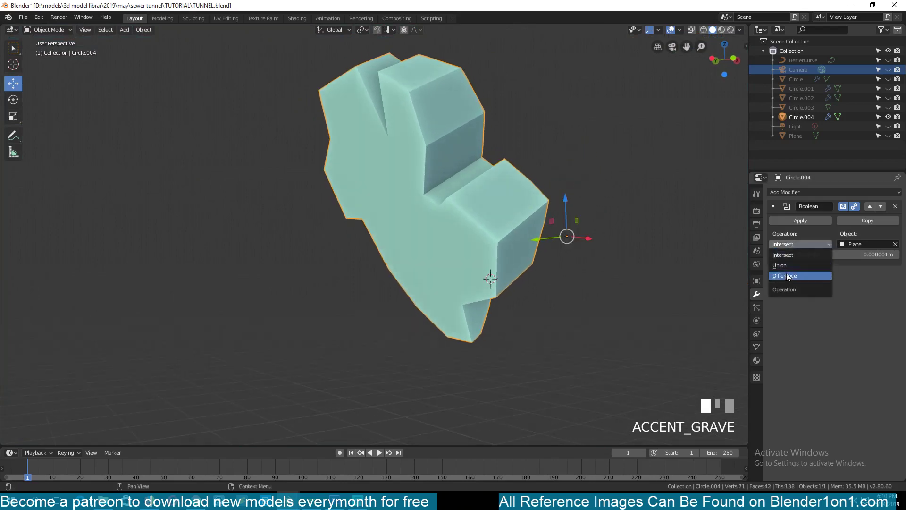
{"action": "key", "text": "`"}
{"action": "key", "text": "`"}
{"action": "key", "text": "`"}
{"action": "left_click", "coordinate": [393, 262]}
{"action": "left_click", "coordinate": [421, 280]}
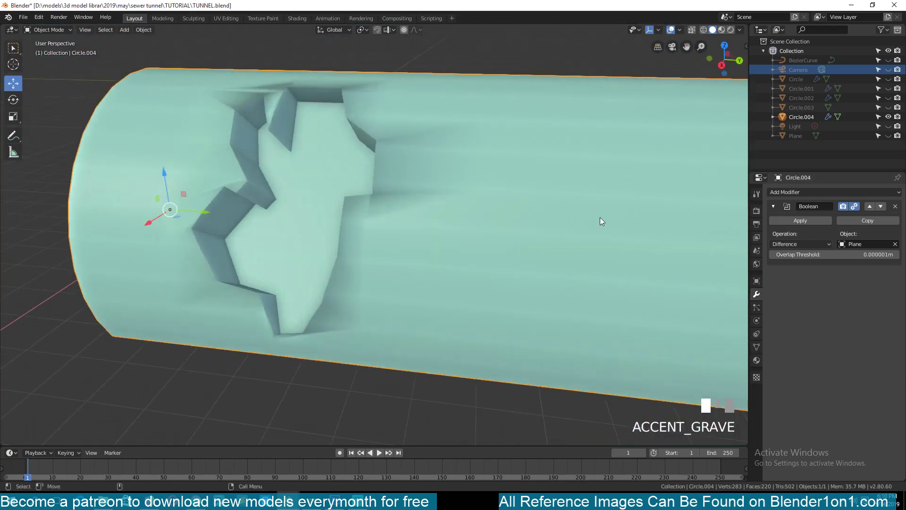
{"action": "scroll", "scroll_direction": "down", "scroll_amount": 3}
{"action": "key", "text": "`"}
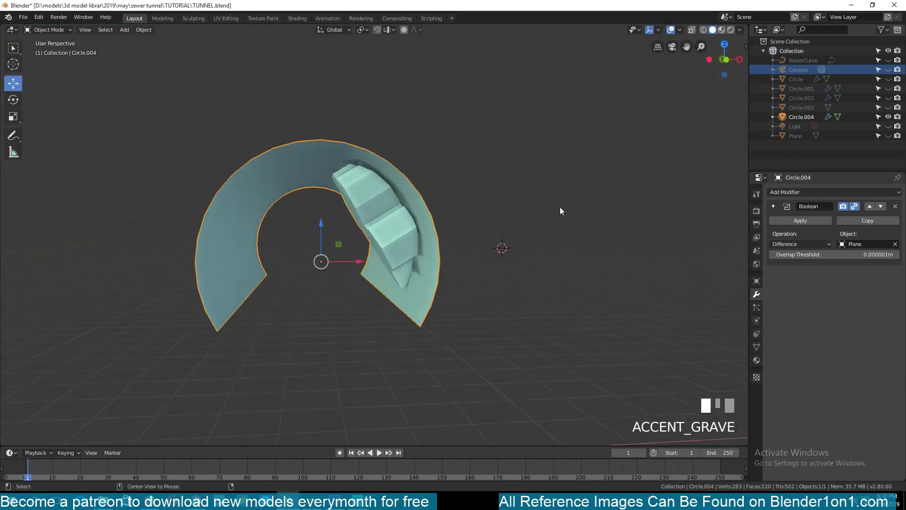
- Unhide and select the Plane chunk, then exit local view to show the whole tunnel again
{"action": "key", "text": "alt+h"}
{"action": "key", "text": "alt+a"}
{"action": "key", "text": "`"}
{"action": "left_click", "coordinate": [427, 229]}
{"action": "key", "text": "Tab"}
{"action": "key", "text": "x"}
{"action": "key", "text": "Tab"}
{"action": "key", "text": "`"}
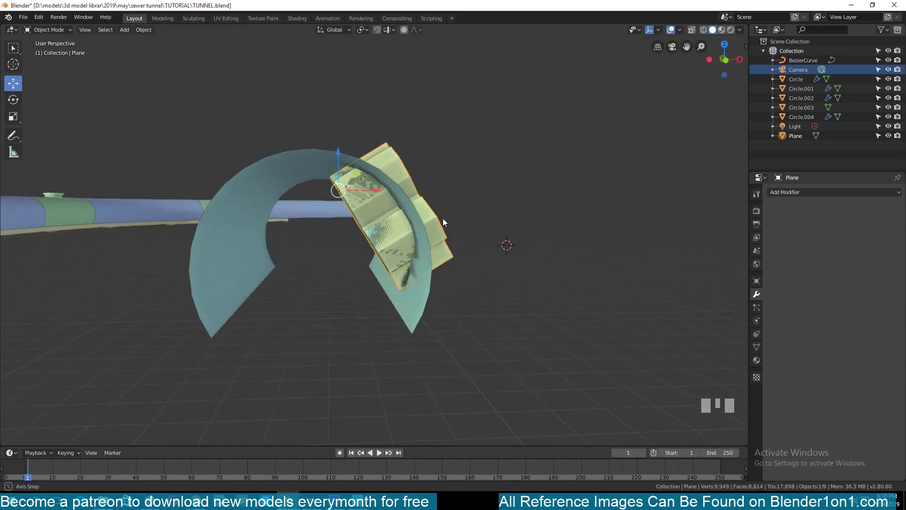
- Isolate the tunnel section and toggle its Boolean between Intersect and Difference
{"action": "key", "text": "ctrl+z"}
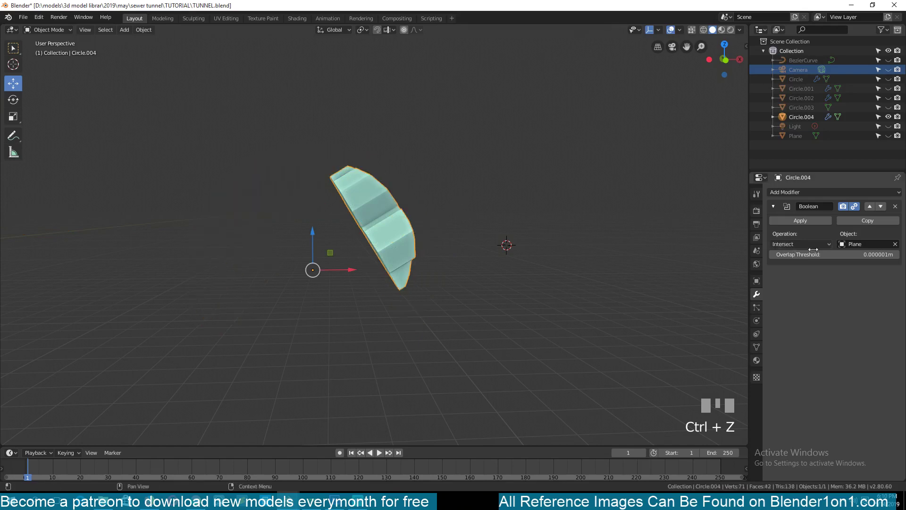
{"action": "left_click", "coordinate": [787, 276]}
{"action": "key", "text": "alt+a"}
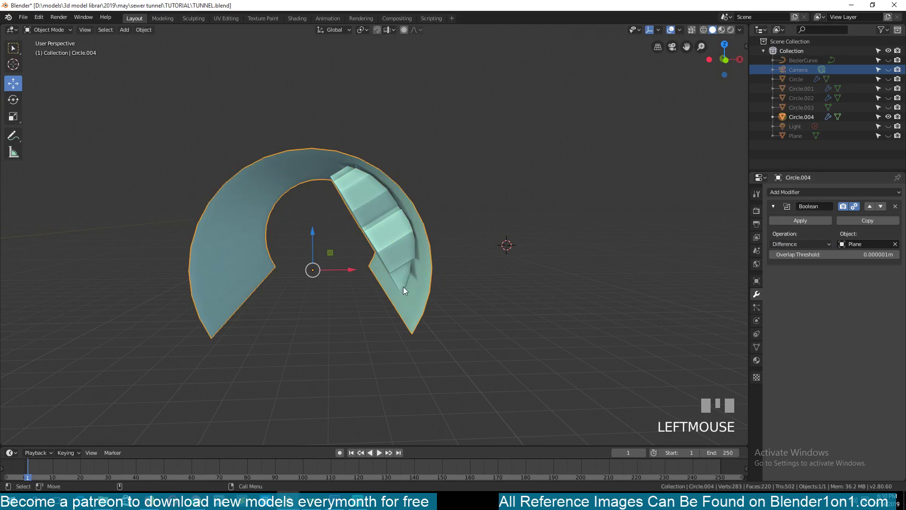
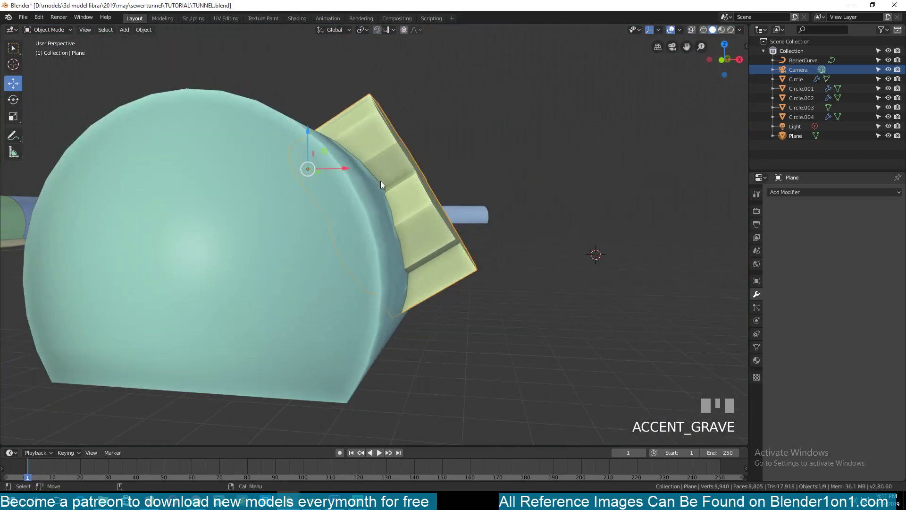
- Select the tunnel section, orbit around it and hide the Plane chunk
{"action": "left_click", "coordinate": [393, 177]}
{"action": "key", "text": "`"}
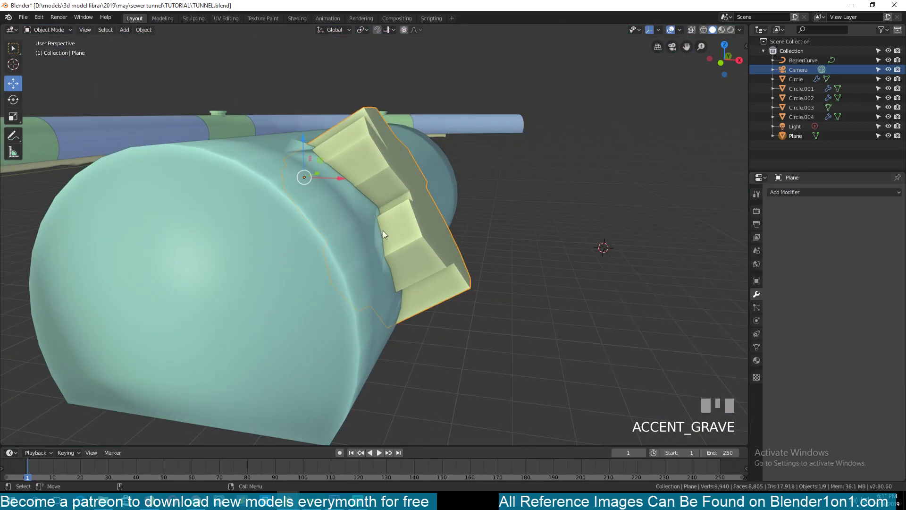
{"action": "left_click", "coordinate": [349, 243]}
{"action": "left_click_drag", "start_coordinate": [786, 269], "coordinate": [471, 186]}
{"action": "key", "text": "`"}
{"action": "scroll", "scroll_direction": "up", "scroll_amount": 3}
{"action": "key", "text": "`"}
{"action": "scroll", "scroll_direction": "down", "scroll_amount": 3}
{"action": "scroll", "scroll_direction": "up", "scroll_amount": 3}
{"action": "scroll", "scroll_direction": "down", "scroll_amount": 3}
{"action": "key", "text": "h"}
{"action": "scroll", "scroll_direction": "up", "scroll_amount": 3}
{"action": "key", "text": "`"}
{"action": "scroll", "scroll_direction": "down", "scroll_amount": 3}
- Switch the Boolean Operation from Union to Intersect, keeping only the chunk-shaped overlap
{"action": "left_click", "coordinate": [551, 154]}
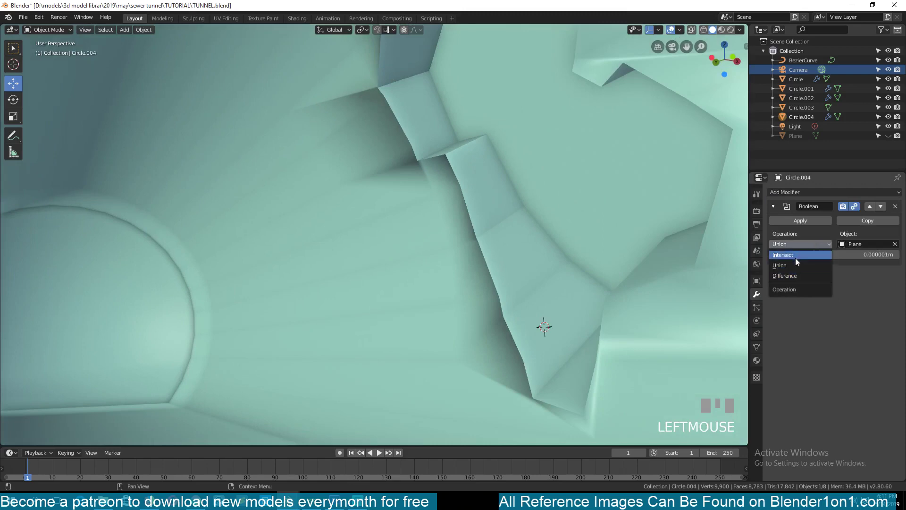
{"action": "left_click_drag", "start_coordinate": [798, 261], "coordinate": [567, 250]}
{"action": "scroll", "scroll_direction": "down", "scroll_amount": 3}
{"action": "key", "text": "`"}
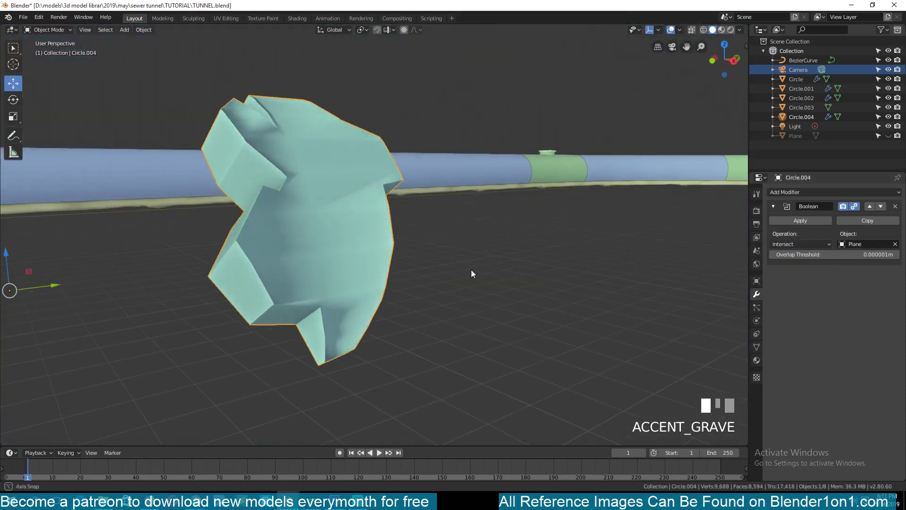
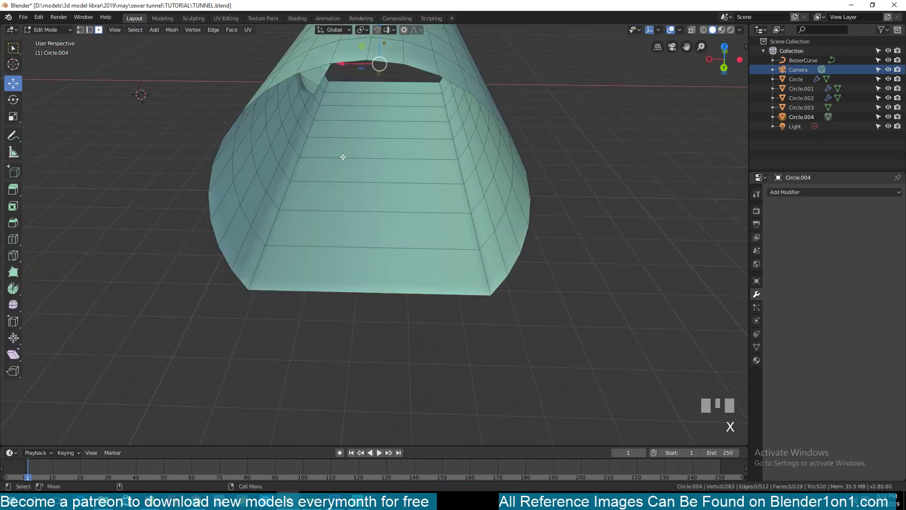
- In front view, select the whole broken chunk in Edit Mode and delete it plus a stray face, leaving a jagged hole
{"action": "key", "text": "KP_3"}
{"action": "key", "text": "KP_1"}
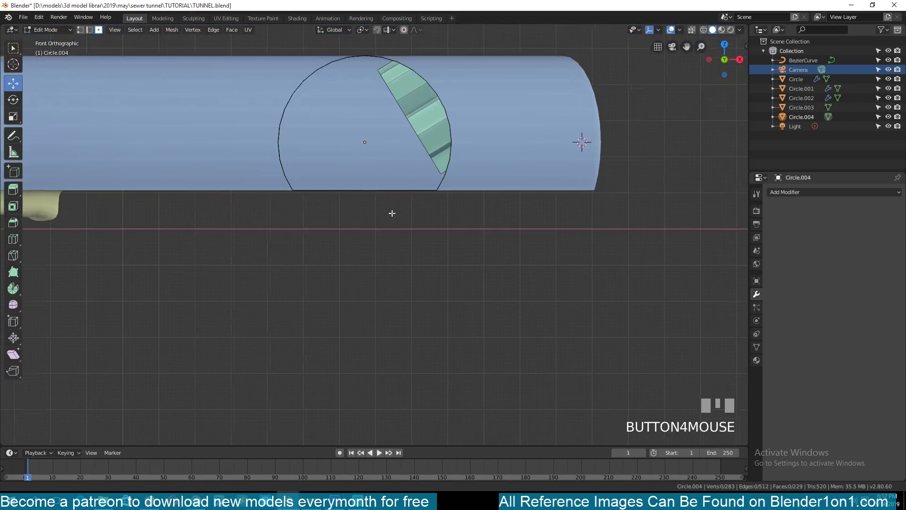
{"action": "key", "text": "Tab"}
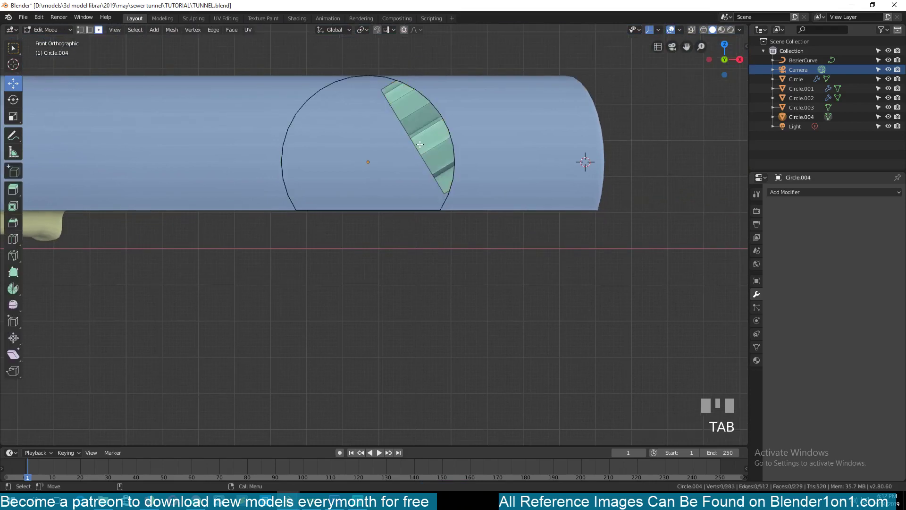
{"action": "key", "text": "`"}
{"action": "left_click", "coordinate": [445, 107]}
{"action": "key", "text": "`"}
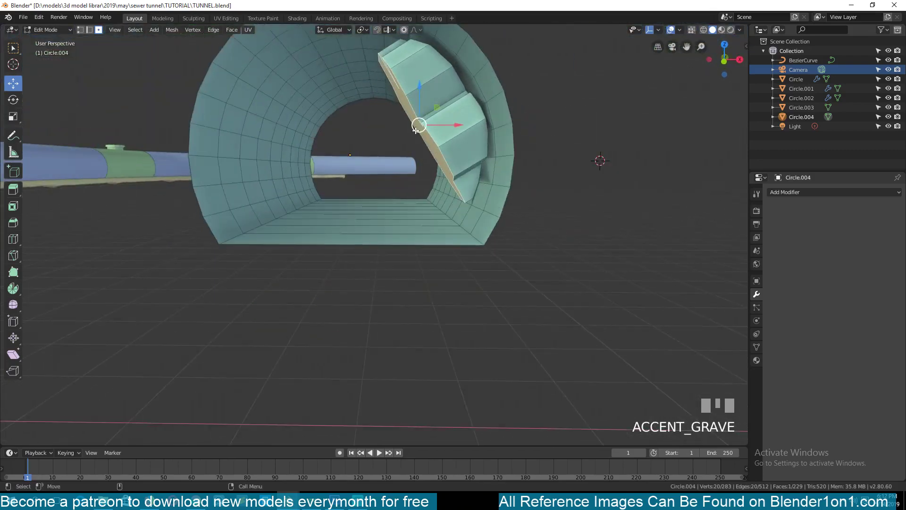
{"action": "key", "text": "x"}
{"action": "key", "text": "`"}
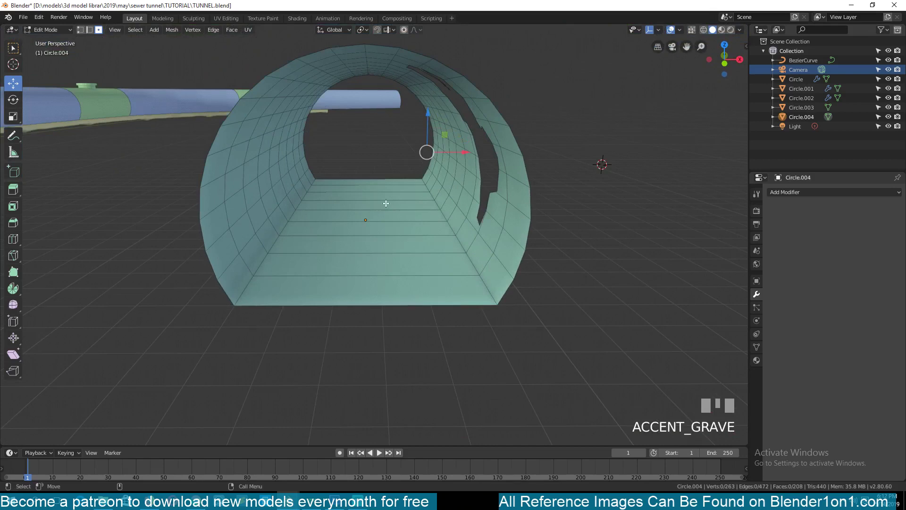
{"action": "left_click", "coordinate": [386, 196]}
{"action": "key", "text": "x"}
{"action": "key", "text": "`"}
- In edge select, pick pairs of hole edges and fill the gaps between them with faces
{"action": "key", "text": "2"}
{"action": "scroll", "scroll_direction": "up", "scroll_amount": 3}
{"action": "left_click", "coordinate": [248, 131]}
{"action": "left_click", "coordinate": [328, 111]}
{"action": "key", "text": "f"}
{"action": "left_click", "coordinate": [288, 165]}
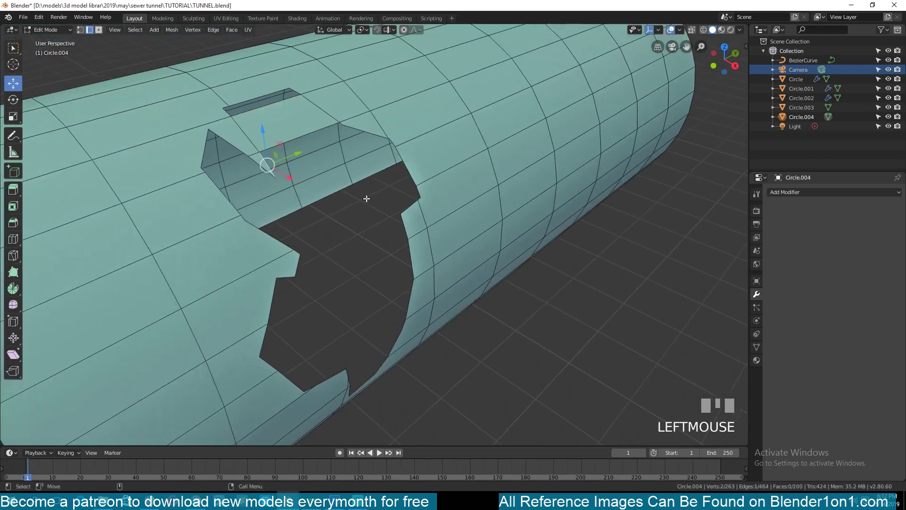
{"action": "left_click", "coordinate": [323, 212]}
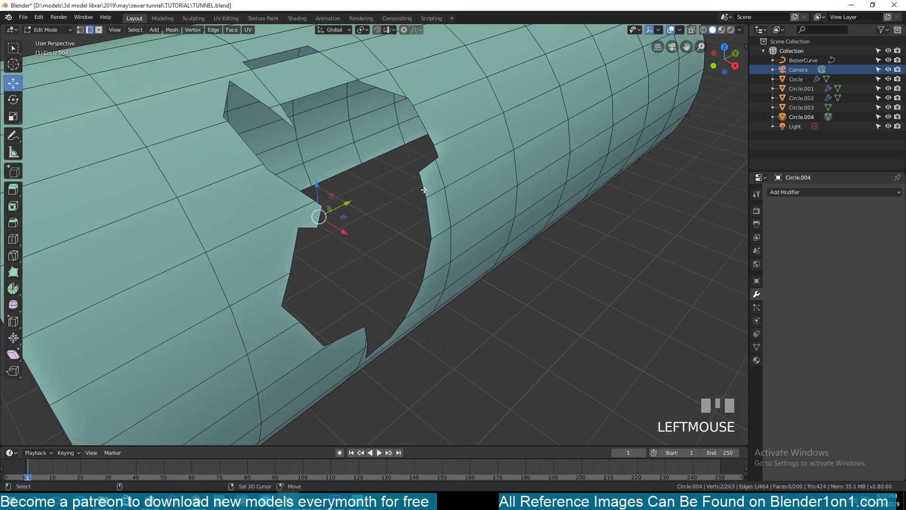
{"action": "key", "text": "`"}
{"action": "left_click", "coordinate": [313, 168]}
{"action": "left_click", "coordinate": [349, 160]}
{"action": "key", "text": "f"}
{"action": "key", "text": "alt+a"}
{"action": "left_click", "coordinate": [331, 182]}
{"action": "left_click", "coordinate": [380, 158]}
{"action": "scroll", "scroll_direction": "up", "scroll_amount": 3}
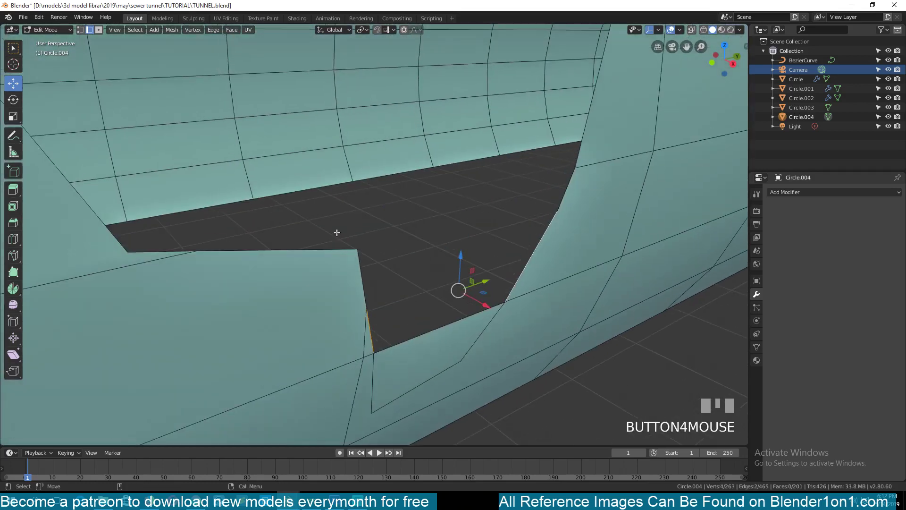
{"action": "left_click", "coordinate": [371, 267]}
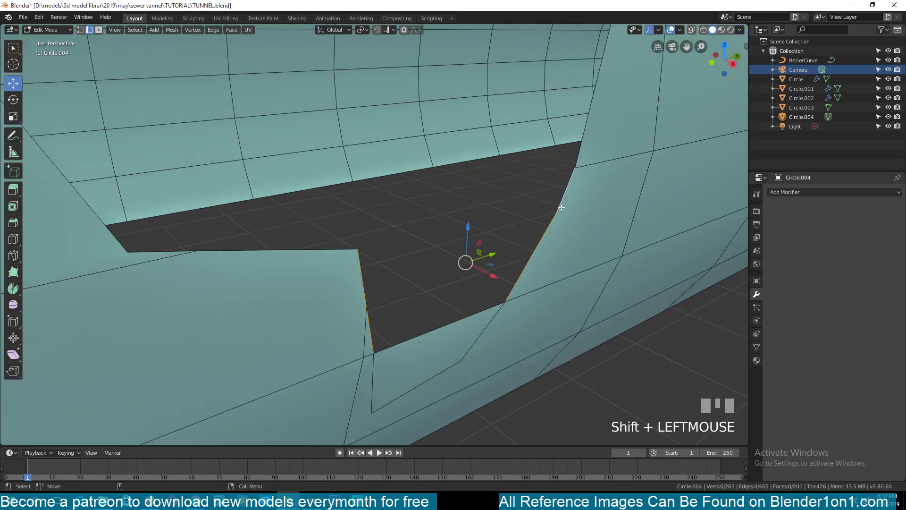
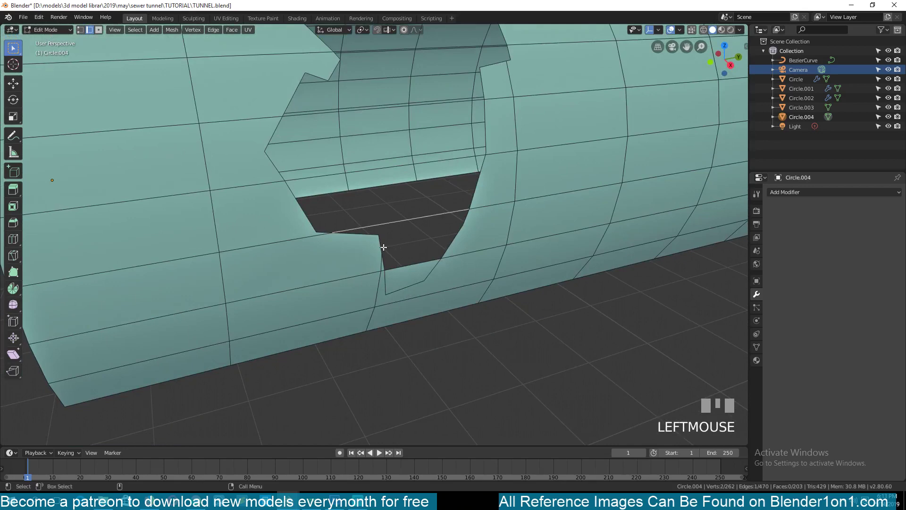
- Bridge part of the jagged hole with new faces between selected border edges, narrowing the opening
{"action": "left_click", "coordinate": [381, 243]}
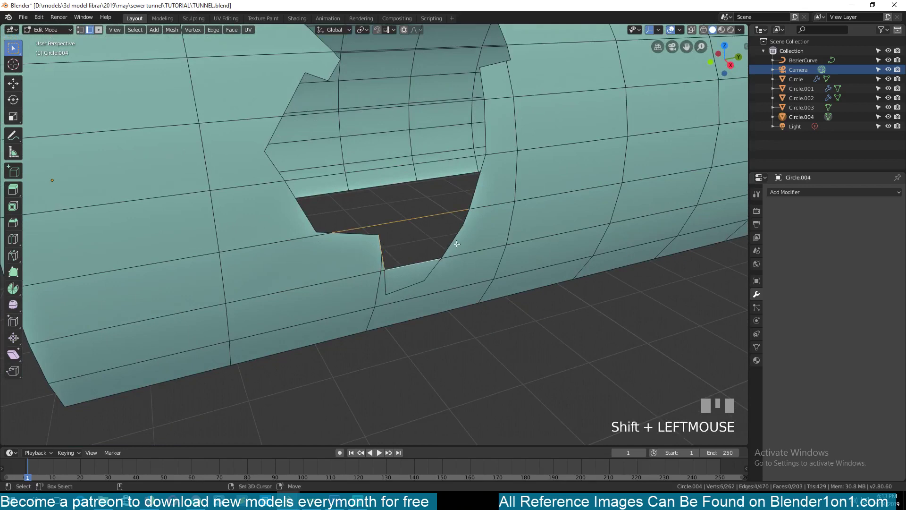
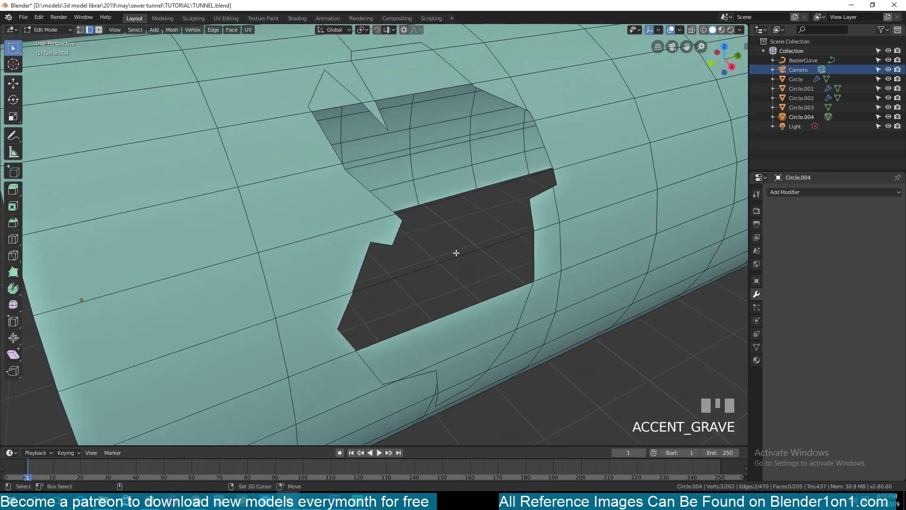
{"action": "left_click", "coordinate": [459, 251]}
{"action": "key", "text": "f"}
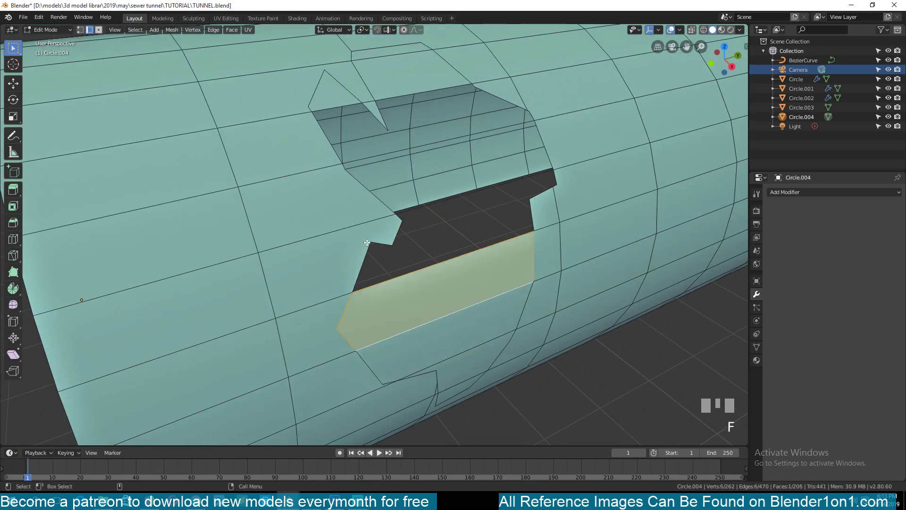
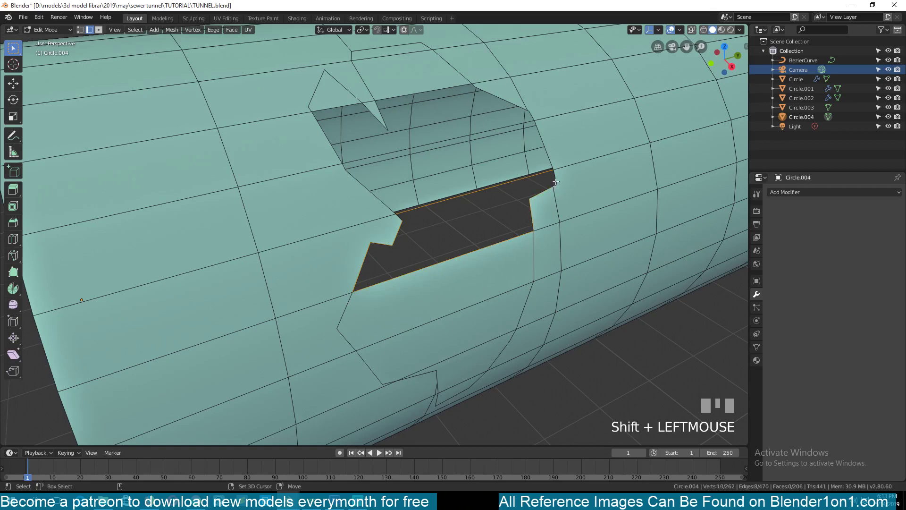
{"action": "key", "text": "f"}
{"action": "key", "text": "`"}
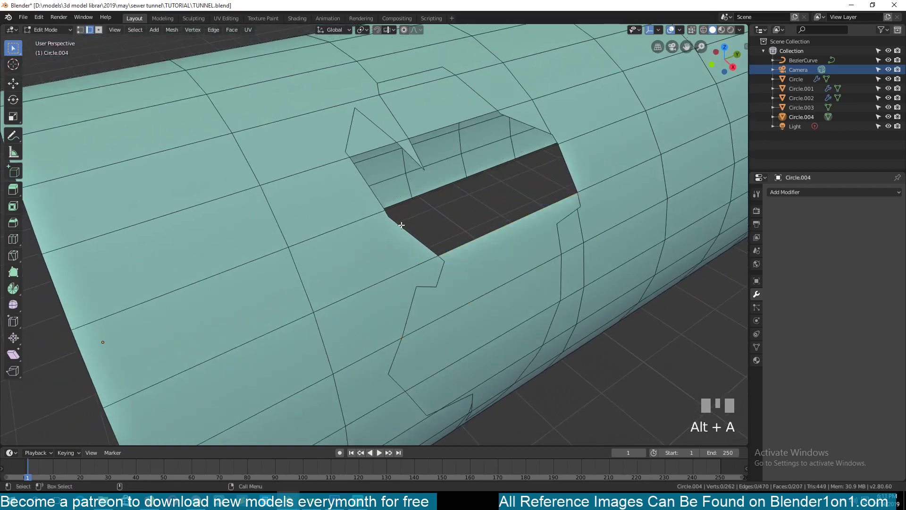
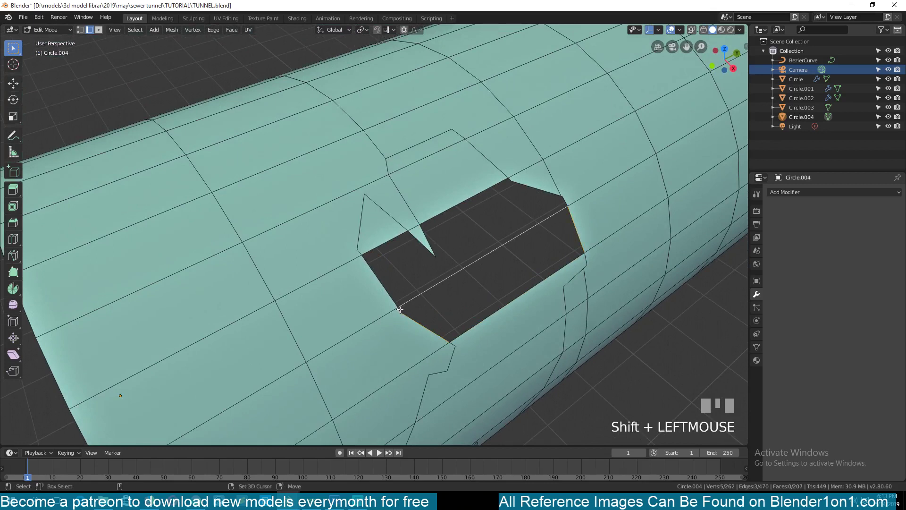
{"action": "key", "text": "f"}
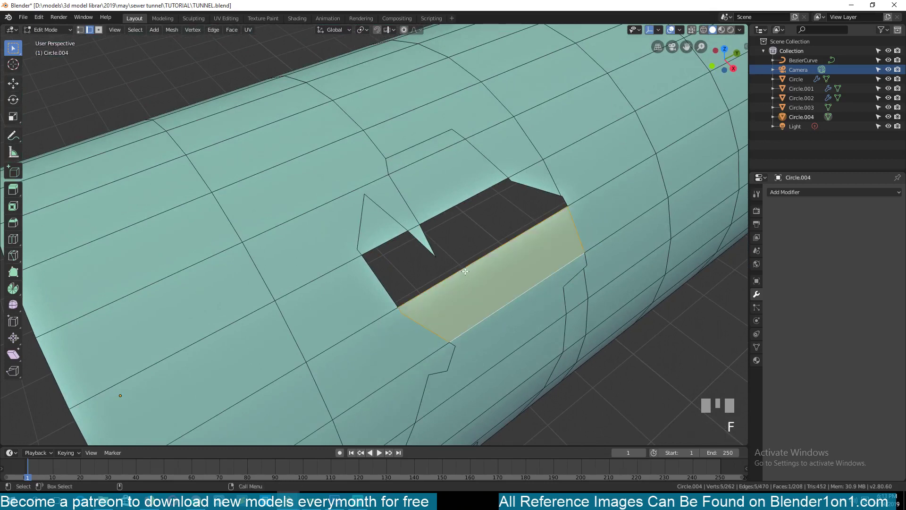
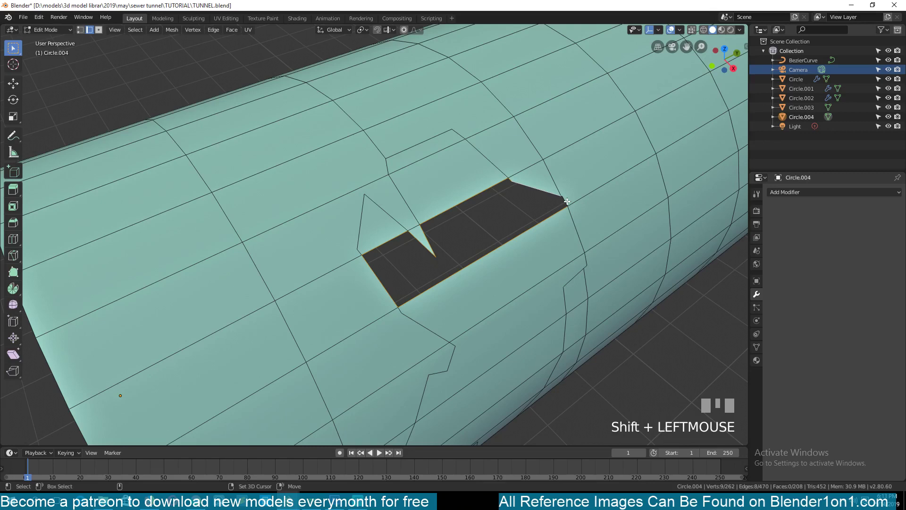
{"action": "scroll", "scroll_direction": "up", "scroll_amount": 3}
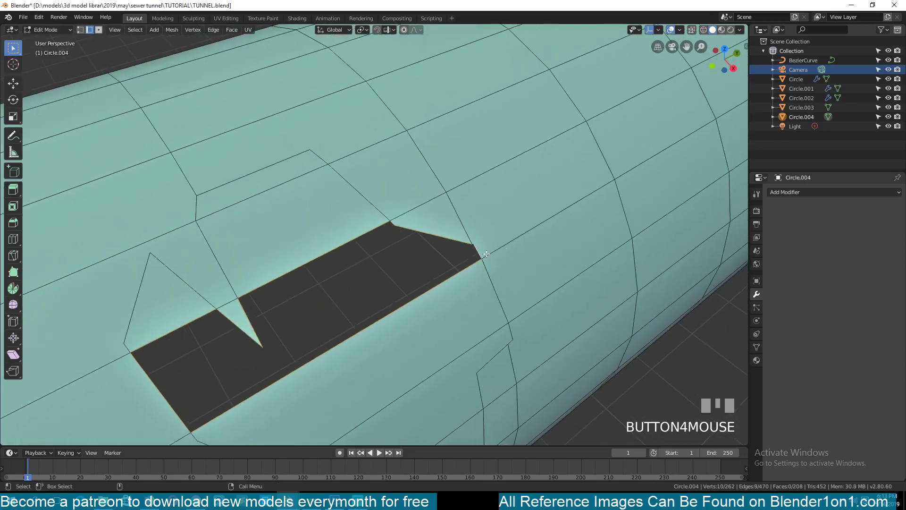
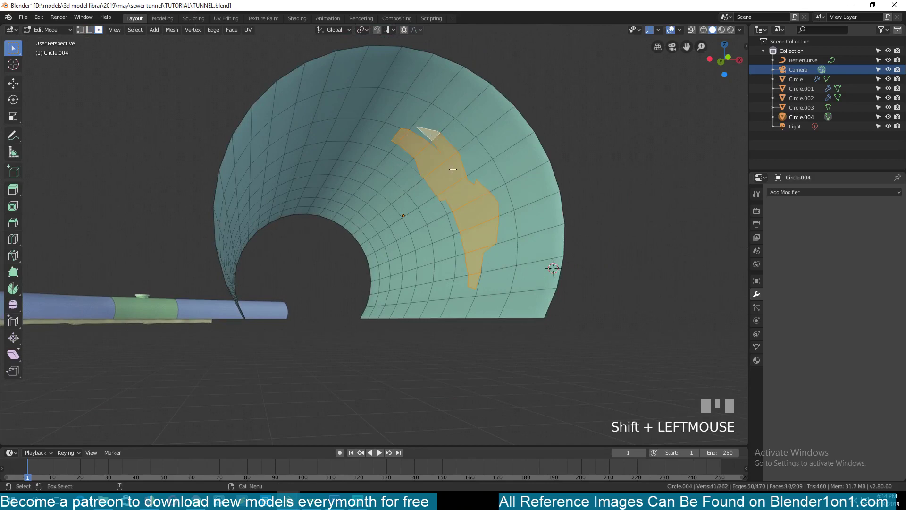
- Separate the chunk faces into their own object and delete the leftover tunnel wall copy
{"action": "key", "text": "p"}
{"action": "key", "text": "Tab"}
{"action": "left_click", "coordinate": [404, 173]}
{"action": "key", "text": "x"}
{"action": "left_click", "coordinate": [475, 190]}
- Extrude all the chunk's faces along their normals to give it thickness, then review it from side and top
{"action": "key", "text": "Tab"}
{"action": "key", "text": "a"}
{"action": "key", "text": "e"}
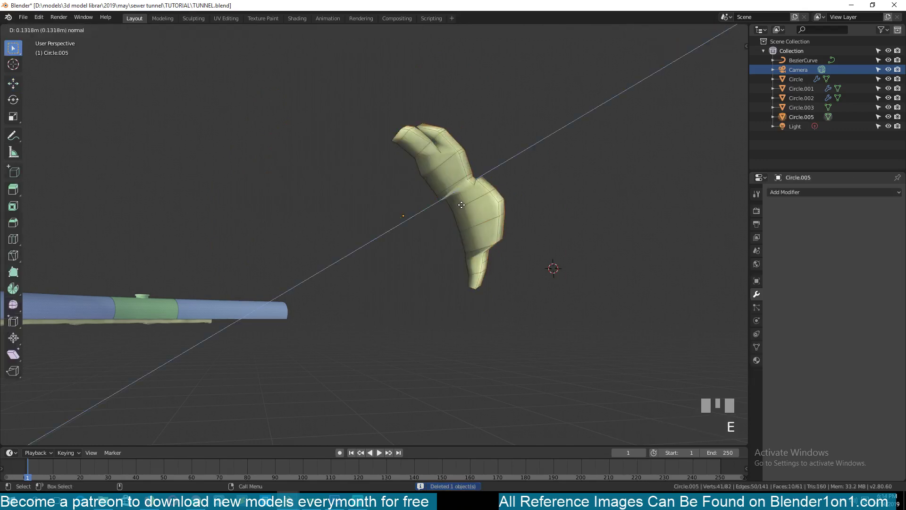
{"action": "left_click", "coordinate": [462, 203]}
{"action": "key", "text": "Tab"}
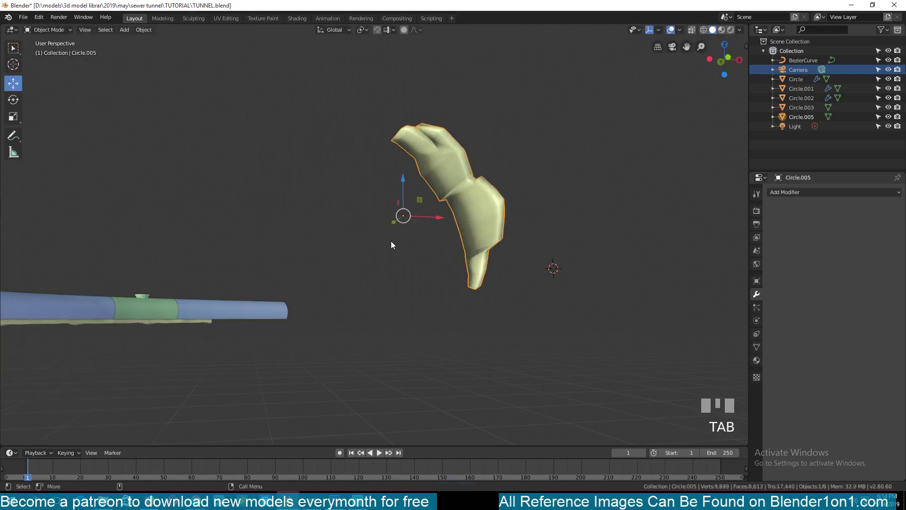
{"action": "key", "text": "`"}
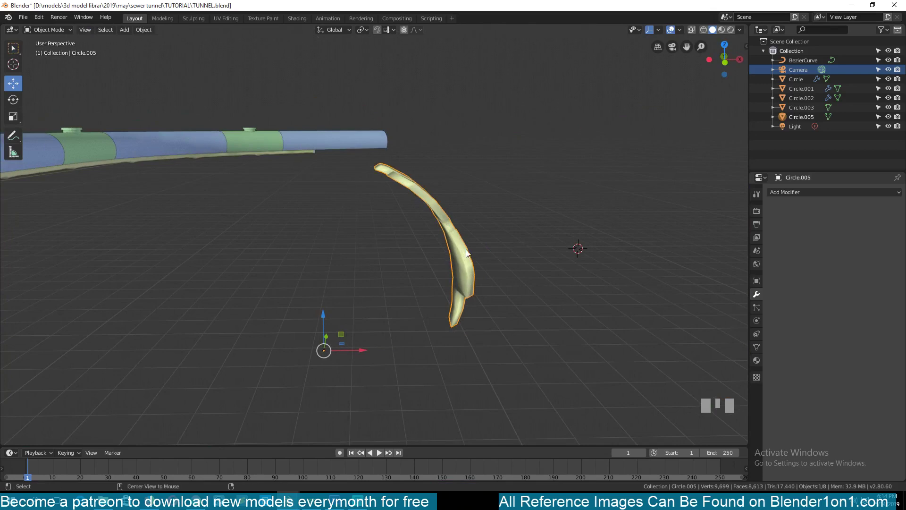
{"action": "key", "text": "ctrl+z"}
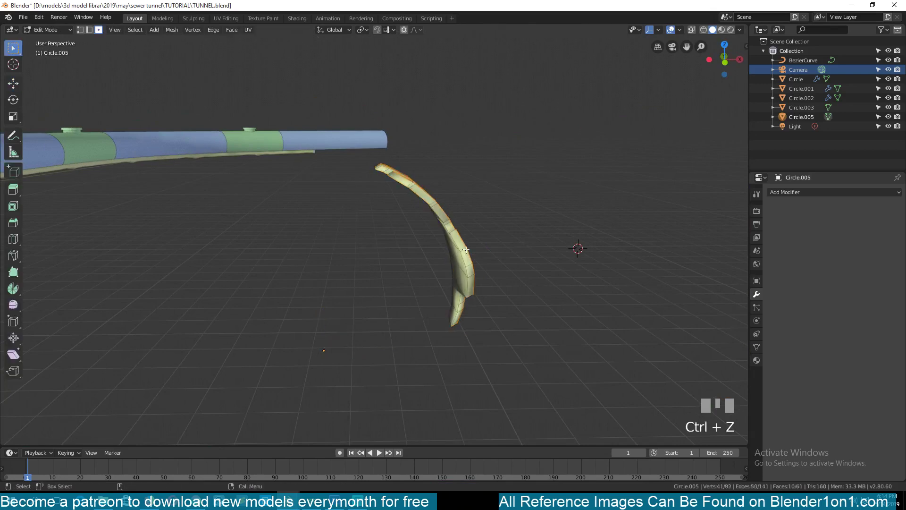
{"action": "key", "text": "Tab"}
{"action": "scroll", "scroll_direction": "down", "scroll_amount": 3}
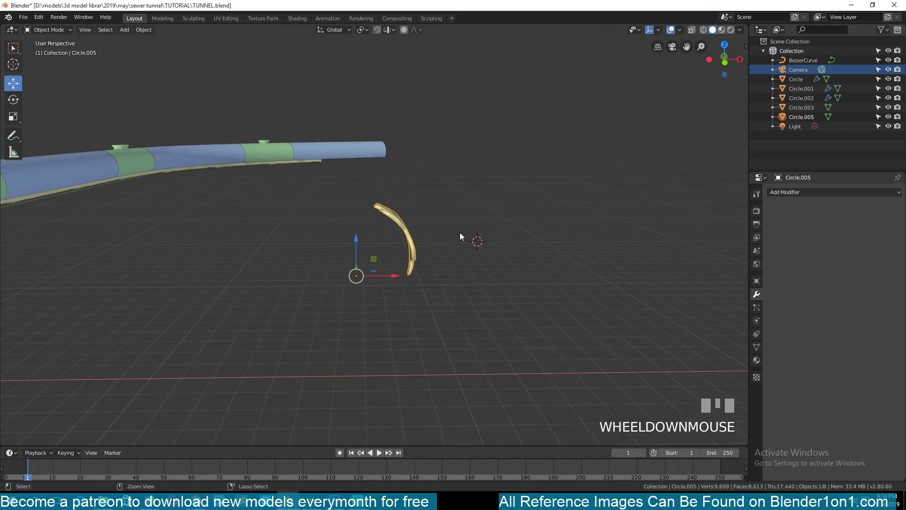
{"action": "key", "text": "KP_7"}
{"action": "scroll", "scroll_direction": "down", "scroll_amount": 3}
- Duplicate a tunnel section and strip its array modifiers so it stands as a single copy
{"action": "left_click", "coordinate": [267, 205]}
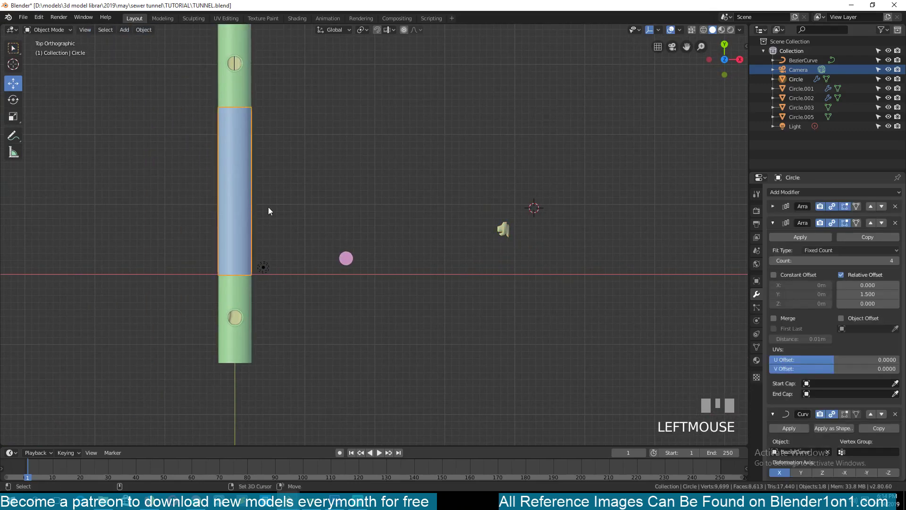
{"action": "key", "text": "shift+d"}
{"action": "left_click", "coordinate": [661, 171]}
{"action": "scroll", "scroll_direction": "up", "scroll_amount": 3}
{"action": "left_click", "coordinate": [514, 259]}
{"action": "left_click_drag", "start_coordinate": [902, 206], "coordinate": [506, 271]}
{"action": "scroll", "scroll_direction": "down", "scroll_amount": 3}
- Move the lone tunnel copy apart on its own and bring up the Add menu
{"action": "key", "text": "g"}
{"action": "left_click", "coordinate": [463, 216]}
{"action": "key", "text": "KP_Decimal"}
{"action": "scroll", "scroll_direction": "up", "scroll_amount": 3}
{"action": "scroll", "scroll_direction": "down", "scroll_amount": 3}
{"action": "key", "text": "alt+a"}
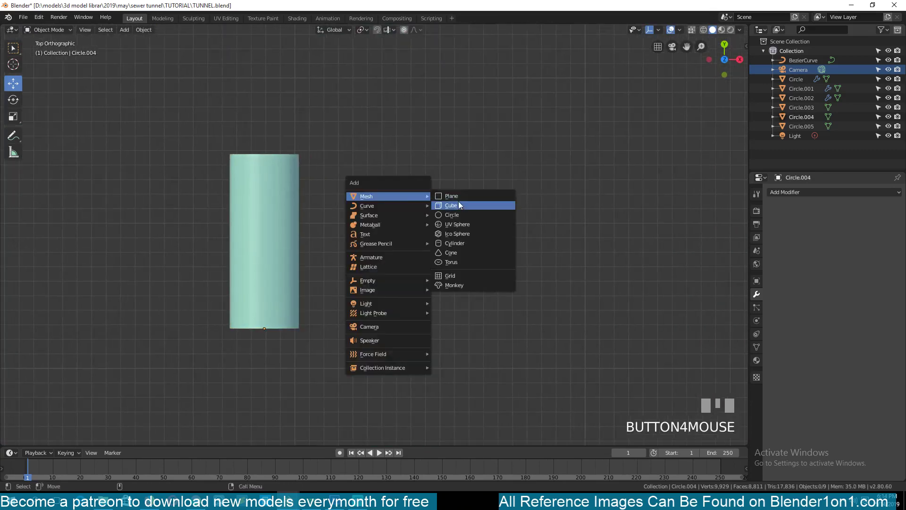
- Add a flat plane beside the tunnel copy and start editing its mesh in front view
{"action": "key", "text": "shift+a"}
{"action": "scroll", "scroll_direction": "down", "scroll_amount": 3}
{"action": "key", "text": "g"}
{"action": "left_click", "coordinate": [734, 68]}
{"action": "scroll", "scroll_direction": "up", "scroll_amount": 3}
{"action": "key", "text": "1"}
{"action": "key", "text": "Tab"}
{"action": "key", "text": "1"}
- Extrude the plane's corner into a jagged chunk outline and fill it with a face
{"action": "left_click", "coordinate": [392, 220]}
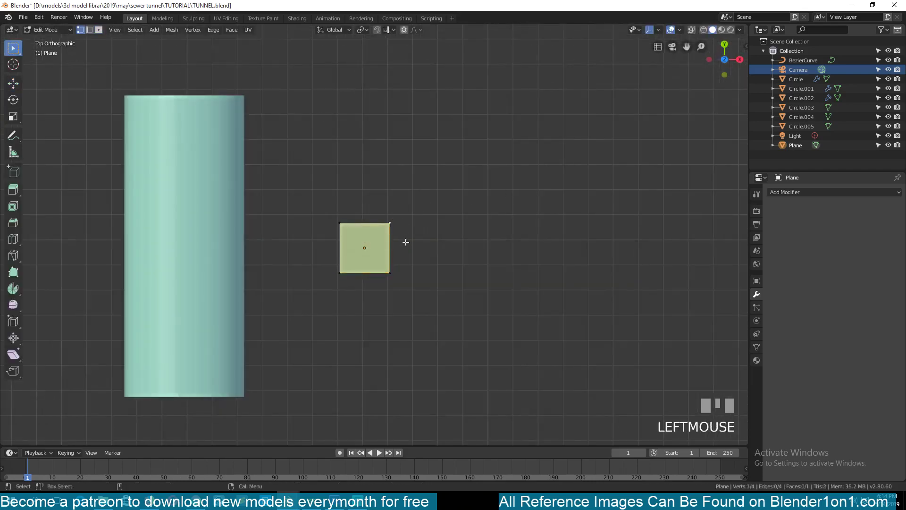
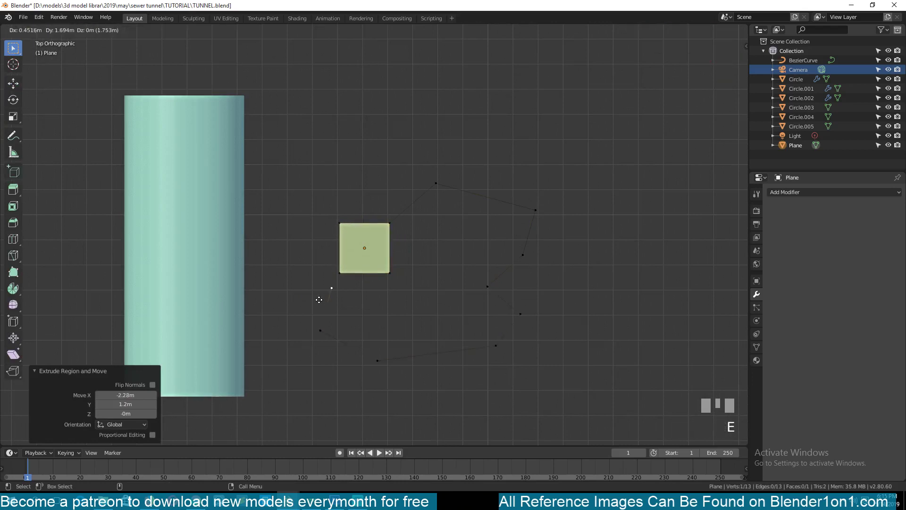
{"action": "left_click", "coordinate": [319, 298]}
{"action": "left_click", "coordinate": [386, 279]}
{"action": "key", "text": "f"}
{"action": "key", "text": "2"}
{"action": "left_click", "coordinate": [392, 251]}
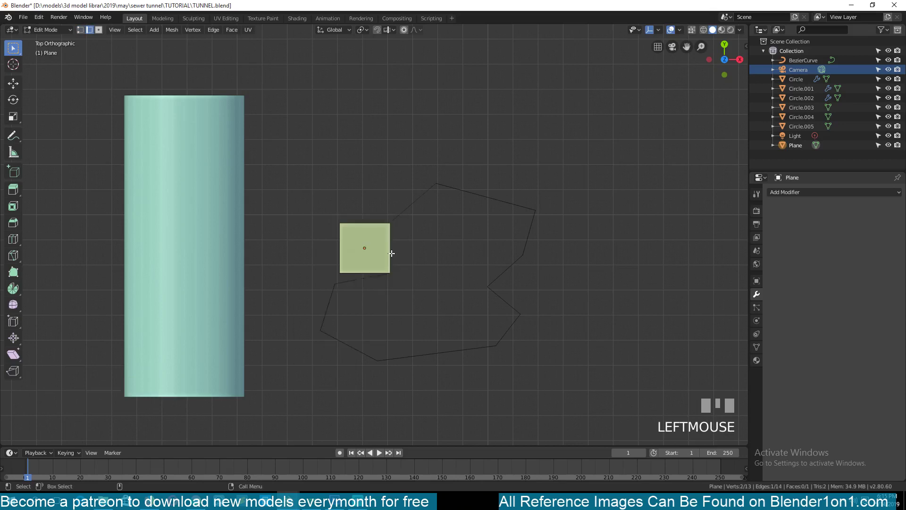
{"action": "key", "text": "x"}
{"action": "key", "text": "a"}
{"action": "key", "text": "f"}
{"action": "key", "text": "Tab"}
{"action": "key", "text": "`"}
{"action": "key", "text": "`"}
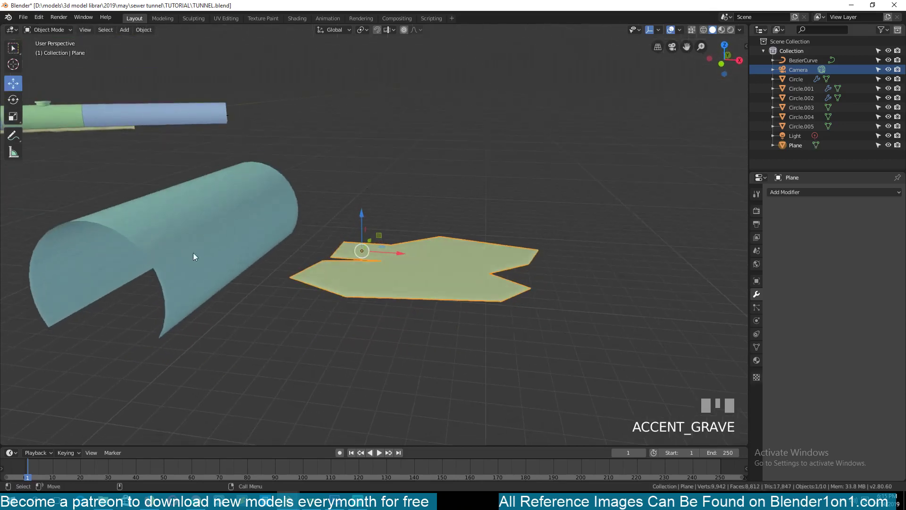
- Extrude the whole jagged flat shape upward into a tall cutting block and view it from the front
{"action": "left_click", "coordinate": [281, 243]}
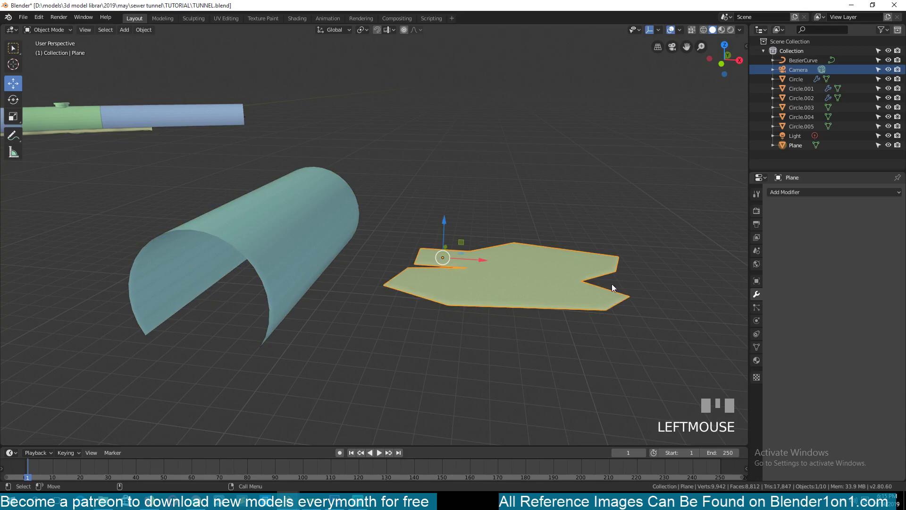
{"action": "key", "text": "Tab"}
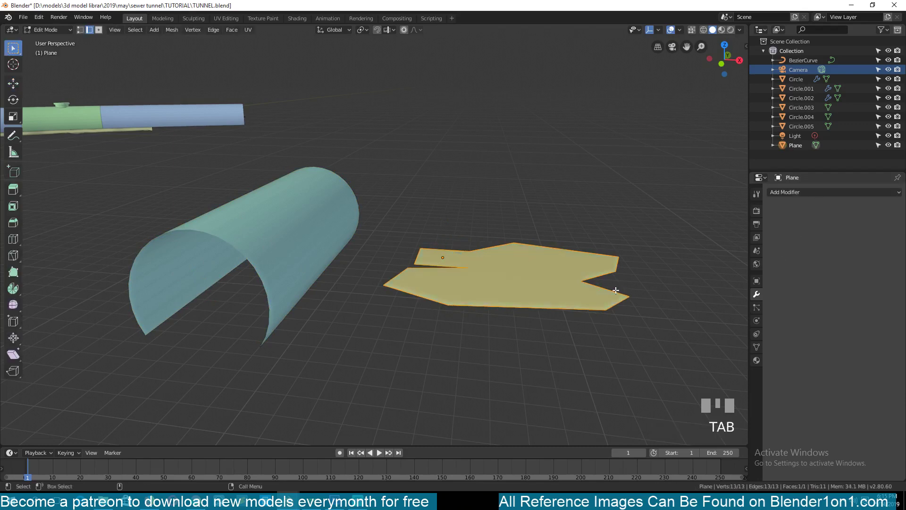
{"action": "key", "text": "e"}
{"action": "left_click", "coordinate": [619, 387]}
{"action": "key", "text": "Tab"}
{"action": "left_click", "coordinate": [578, 349]}
{"action": "key", "text": "KP_1"}
{"action": "key", "text": "z"}
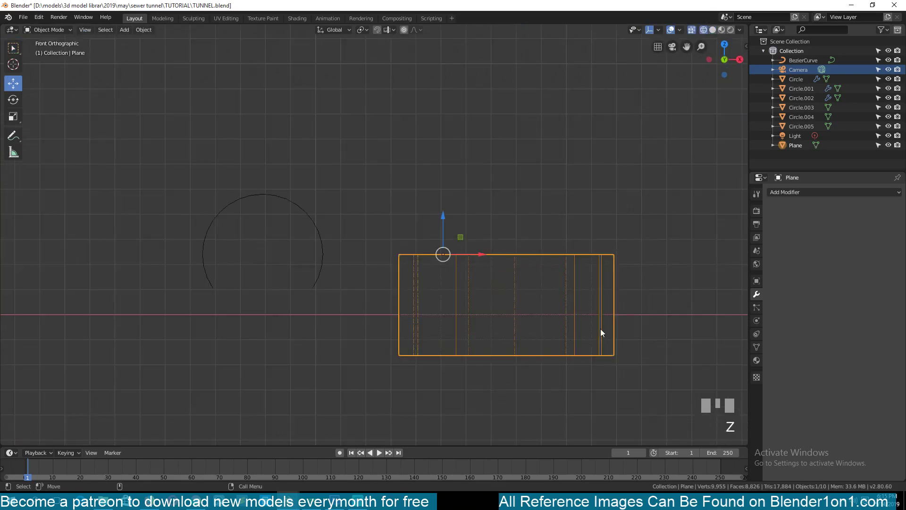
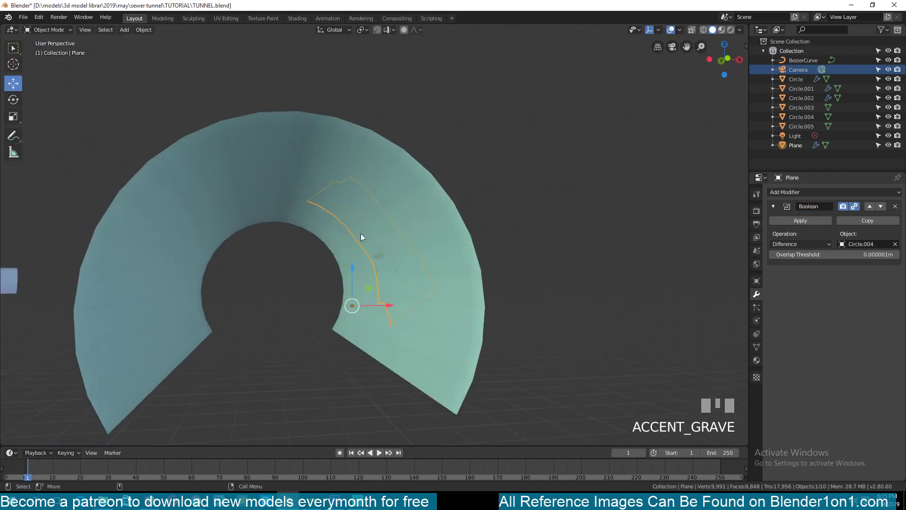
- Apply the Boolean cut to the jagged block and delete the tunnel copy Circle.004
{"action": "left_click", "coordinate": [360, 214]}
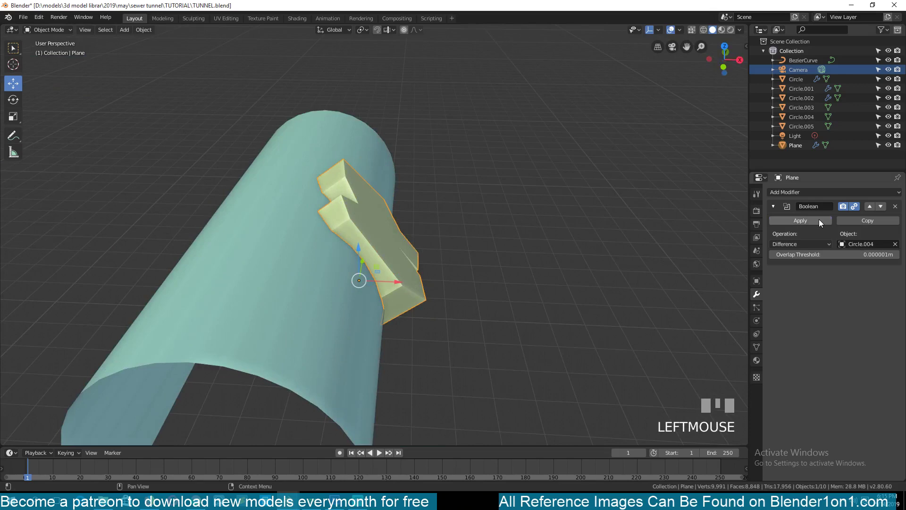
{"action": "left_click", "coordinate": [822, 222]}
{"action": "key", "text": "x"}
{"action": "left_click", "coordinate": [381, 240]}
{"action": "key", "text": "Tab"}
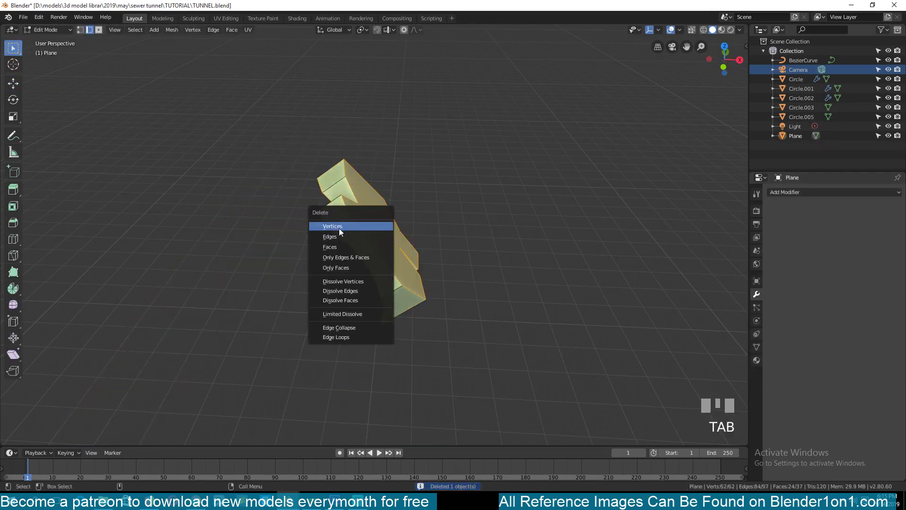
- Delete the excess vertices so only the thin curved jagged wall chunk remains, checked from front and side
{"action": "key", "text": "x"}
{"action": "key", "text": "ctrl+z"}
{"action": "key", "text": "1"}
{"action": "key", "text": "alt+a"}
{"action": "key", "text": "3"}
{"action": "left_click", "coordinate": [377, 236]}
{"action": "key", "text": "x"}
{"action": "key", "text": "`"}
{"action": "key", "text": "Tab"}
{"action": "key", "text": "`"}
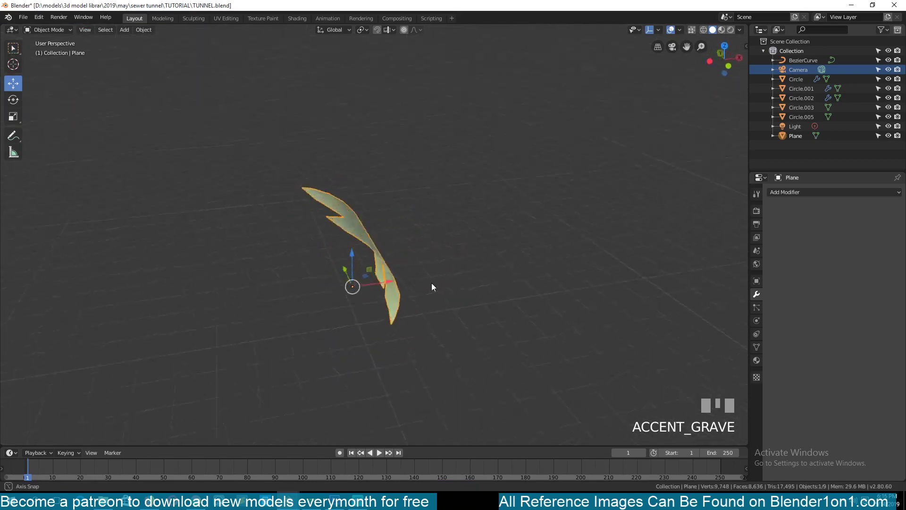
{"action": "key", "text": "`"}
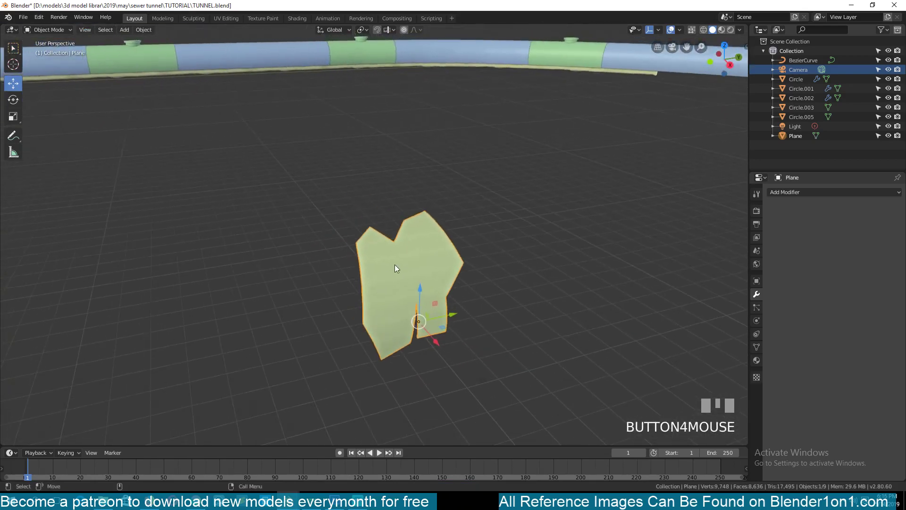
{"action": "key", "text": "`"}
{"action": "scroll", "scroll_direction": "up", "scroll_amount": 3}
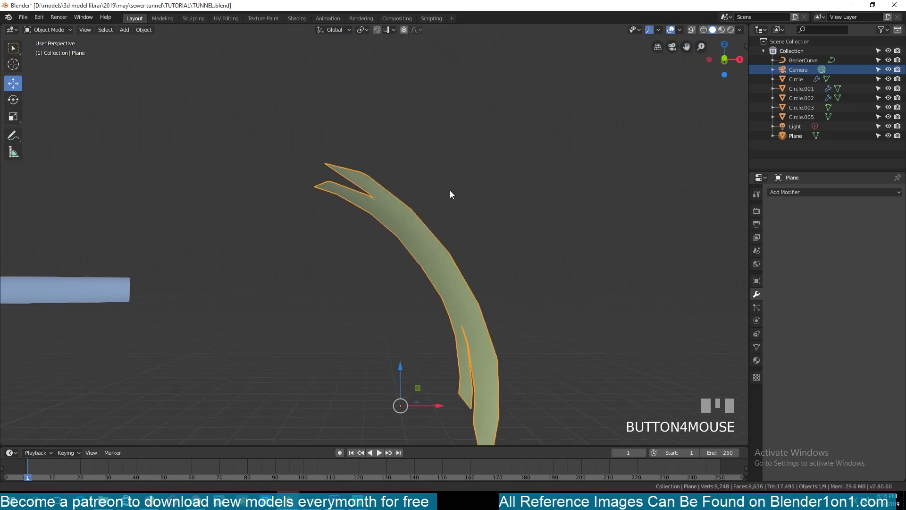
- Add a Solidify modifier to the thin chunk with Thickness 0.24 m, Offset -1 and Fill Rim on
{"action": "key", "text": "`"}
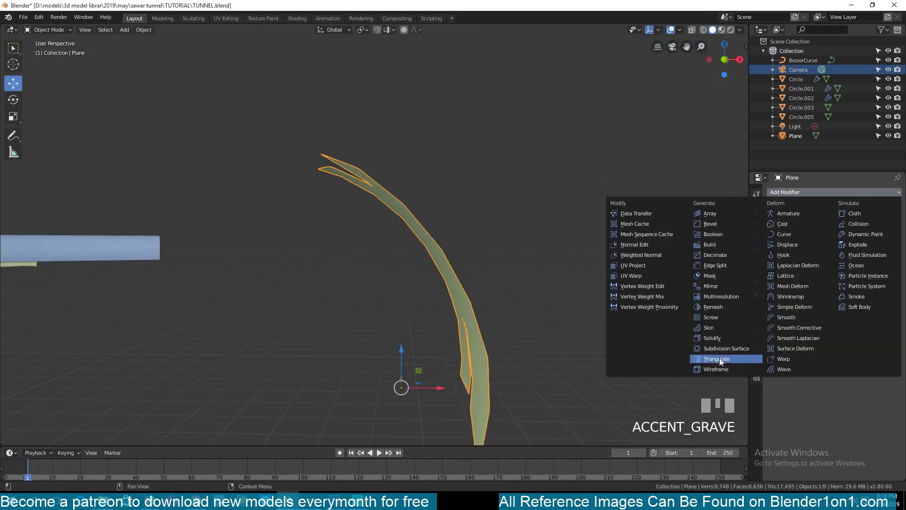
{"action": "left_click_drag", "start_coordinate": [722, 341], "coordinate": [785, 386]}
{"action": "key", "text": "`"}
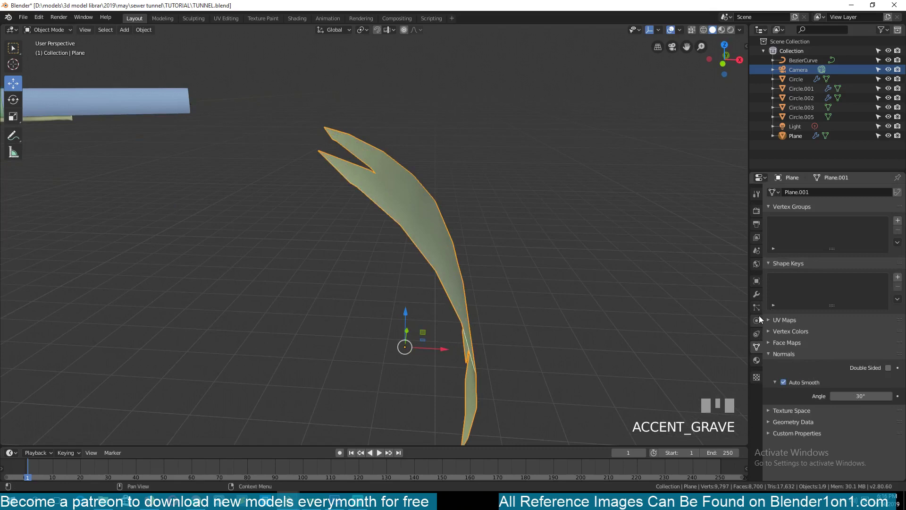
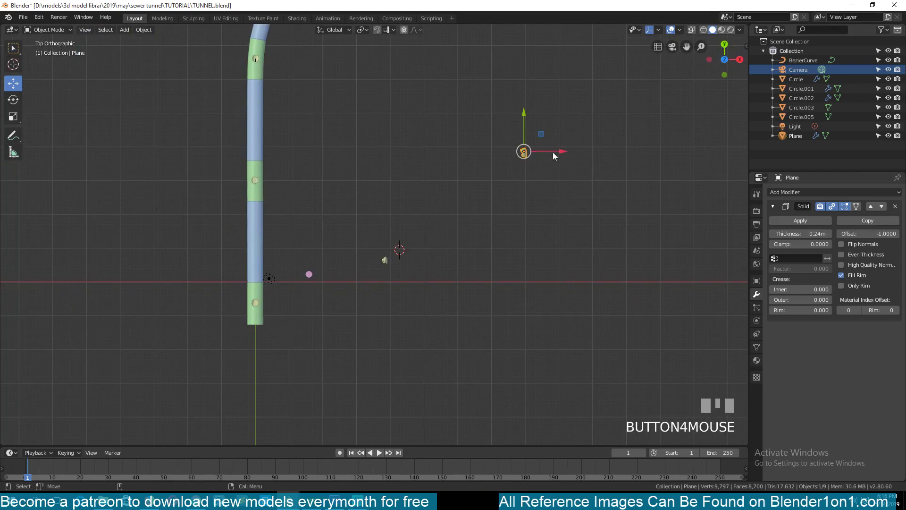
- Move the solidified chunk over to the tunnel's inner wall near the entrance, checking the fit from several views
{"action": "left_click_drag", "start_coordinate": [545, 135], "coordinate": [220, 138]}
{"action": "key", "text": "KP_Decimal"}
{"action": "scroll", "scroll_direction": "down", "scroll_amount": 3}
{"action": "key", "text": "KP_4"}
{"action": "key", "text": "KP_1"}
{"action": "scroll", "scroll_direction": "up", "scroll_amount": 3}
{"action": "key", "text": "`"}
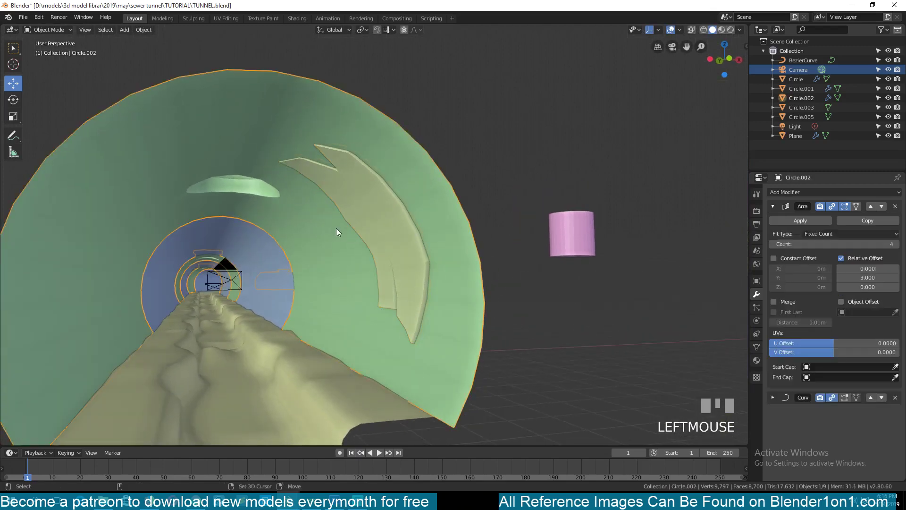
{"action": "key", "text": "shift+s"}
{"action": "scroll", "scroll_direction": "down", "scroll_amount": 3}
{"action": "key", "text": "`"}
{"action": "key", "text": "`"}
{"action": "scroll", "scroll_direction": "down", "scroll_amount": 3}
{"action": "key", "text": "`"}
{"action": "key", "text": "`"}
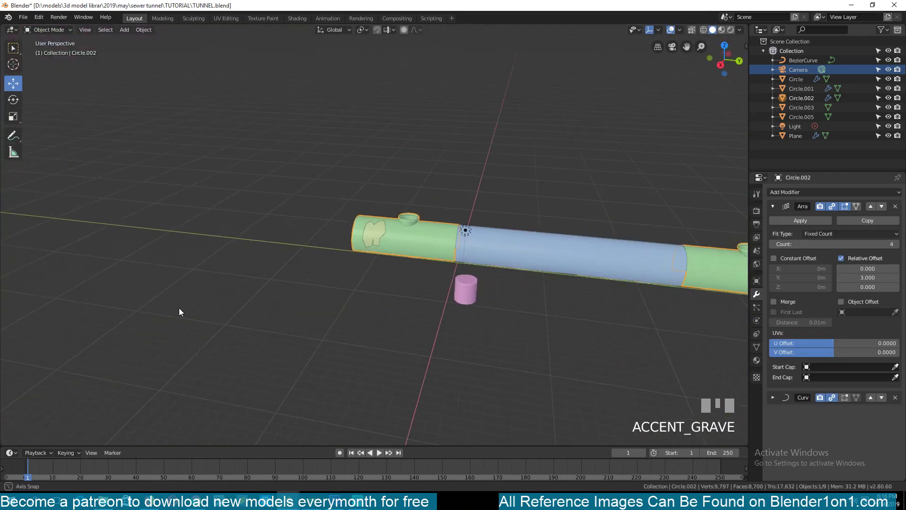
{"action": "scroll", "scroll_direction": "up", "scroll_amount": 3}
- Nudge and rotate the chunk until it rests snugly against the curved wall, then zoom out
{"action": "left_click", "coordinate": [314, 213]}
{"action": "key", "text": "Tab"}
{"action": "key", "text": "`"}
{"action": "left_click", "coordinate": [397, 145]}
{"action": "key", "text": "Tab"}
{"action": "left_click", "coordinate": [349, 236]}
{"action": "key", "text": "`"}
{"action": "left_click", "coordinate": [375, 234]}
{"action": "scroll", "scroll_direction": "up", "scroll_amount": 3}
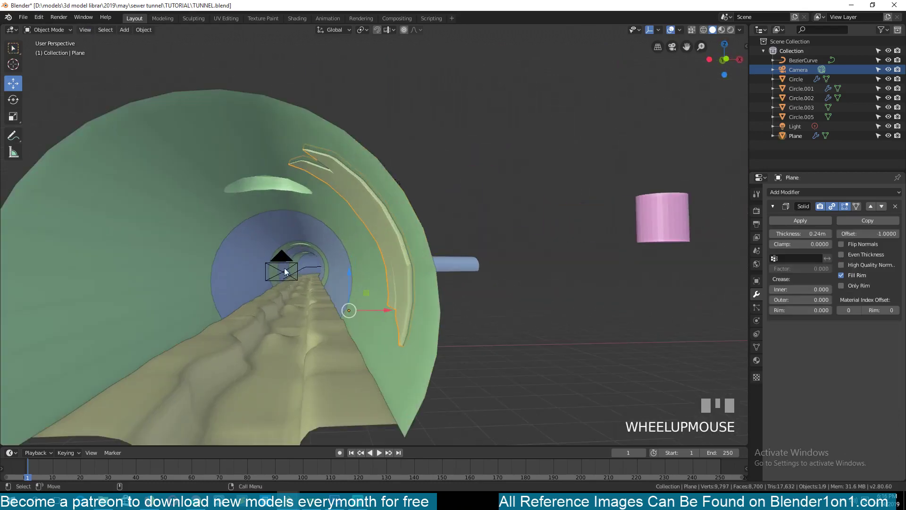
{"action": "key", "text": "`"}
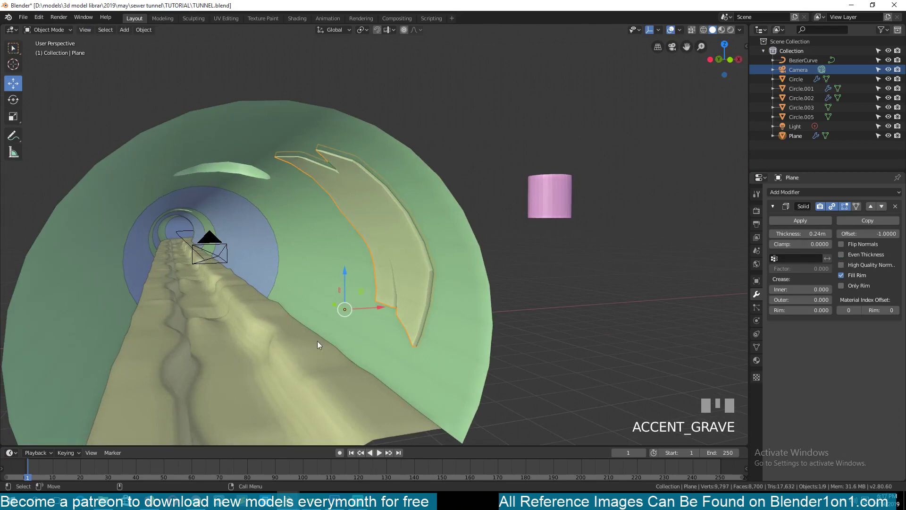
{"action": "key", "text": "r"}
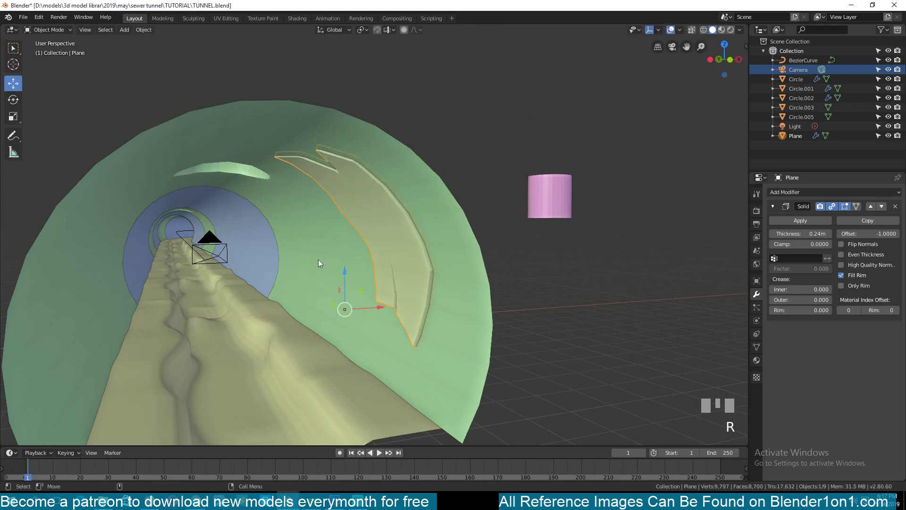
{"action": "right_click", "coordinate": [346, 310]}
{"action": "scroll", "scroll_direction": "down", "scroll_amount": 3}
{"action": "key", "text": "`"}
{"action": "scroll", "scroll_direction": "down", "scroll_amount": 3}
{"action": "key", "text": "`"}
{"action": "scroll", "scroll_direction": "down", "scroll_amount": 3}
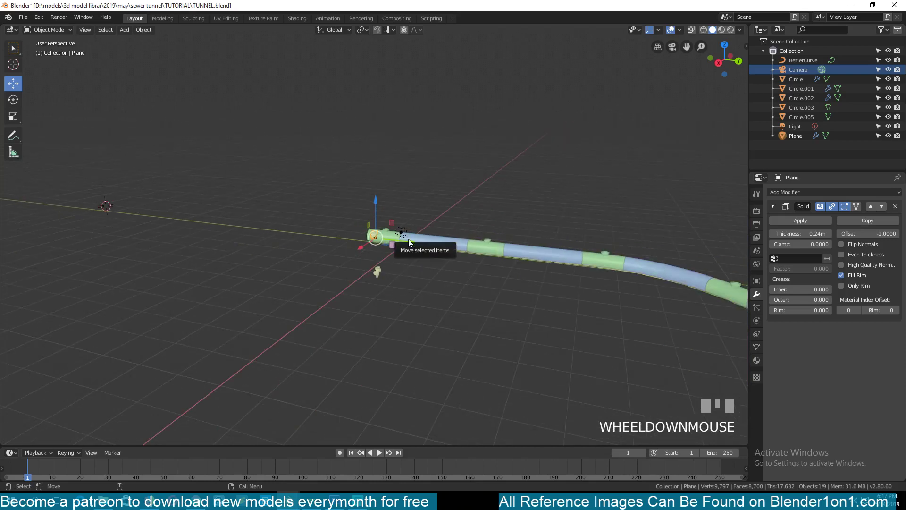
- Frame the chunk in front view and set its origin to the 3D cursor
{"action": "left_click_drag", "start_coordinate": [413, 242], "coordinate": [411, 235]}
{"action": "key", "text": "KP_1"}
{"action": "key", "text": "KP_Decimal"}
{"action": "scroll", "scroll_direction": "down", "scroll_amount": 3}
{"action": "scroll", "scroll_direction": "up", "scroll_amount": 3}
{"action": "key", "text": "`"}
{"action": "left_click_drag", "start_coordinate": [411, 234], "coordinate": [344, 220]}
{"action": "key", "text": "KP_1"}
{"action": "key", "text": "r"}
- Slide the chunk back along Y into the tunnel and check it through the scene camera
{"action": "scroll", "scroll_direction": "down", "scroll_amount": 3}
{"action": "key", "text": "`"}
{"action": "scroll", "scroll_direction": "down", "scroll_amount": 3}
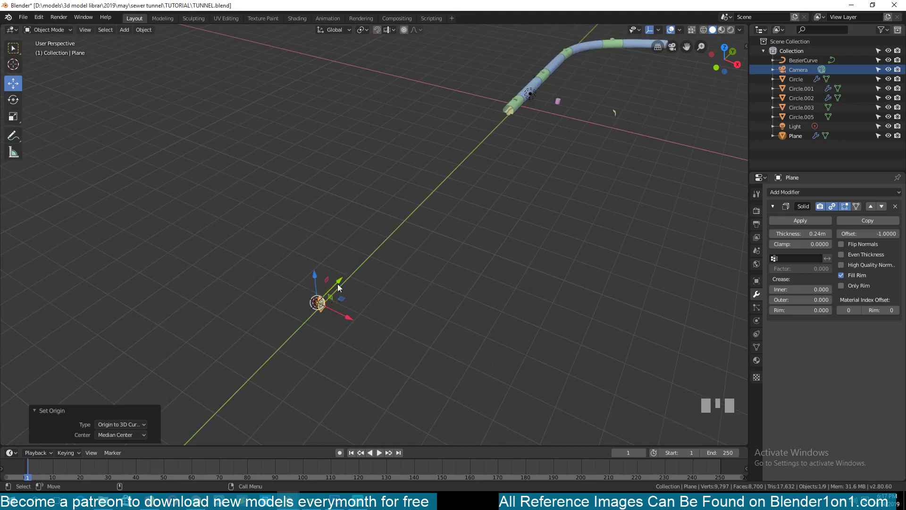
{"action": "left_click_drag", "start_coordinate": [339, 286], "coordinate": [475, 237]}
{"action": "scroll", "scroll_direction": "up", "scroll_amount": 3}
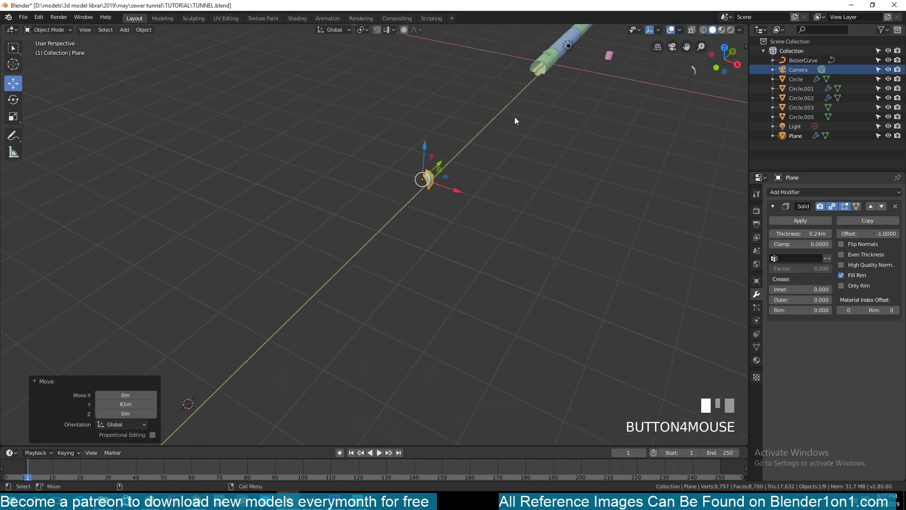
{"action": "left_click", "coordinate": [442, 165]}
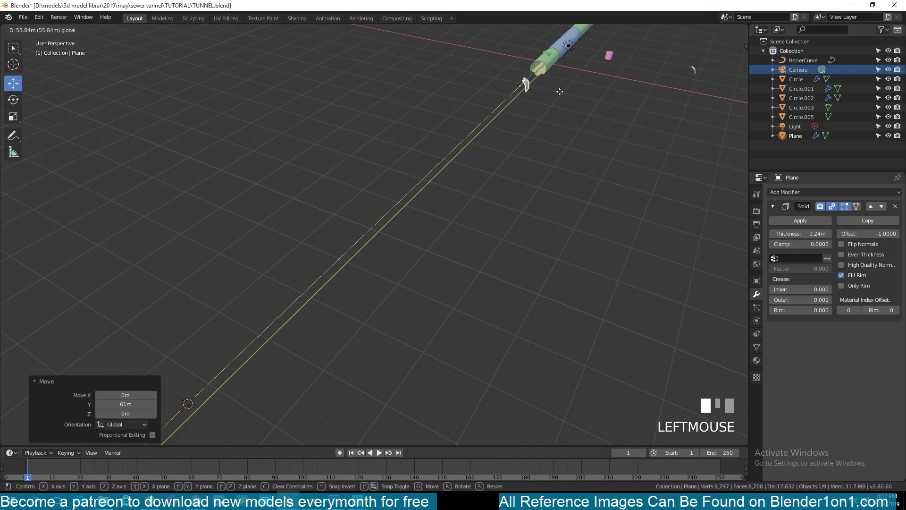
{"action": "key", "text": "KP_0"}
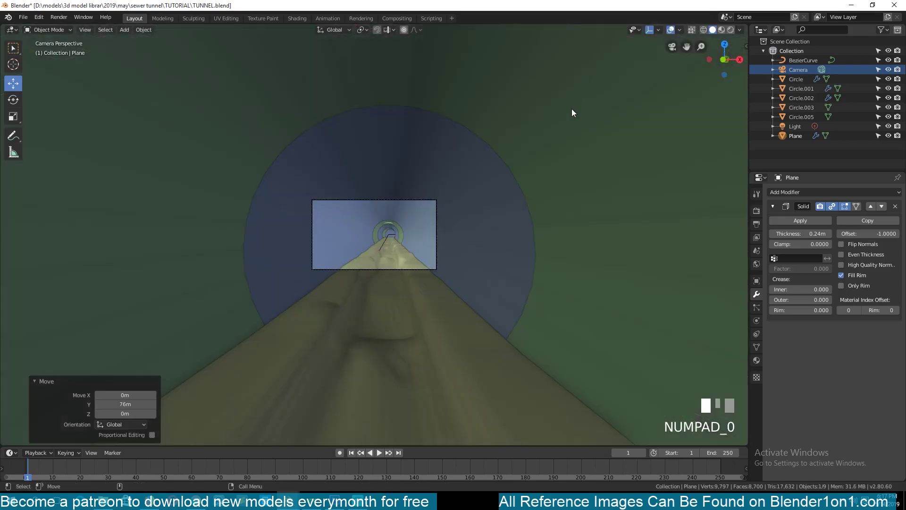
- Navigate around the tunnel and nudge the concrete chunk's position on the wall
{"action": "scroll", "scroll_direction": "down", "scroll_amount": 3}
{"action": "key", "text": "`"}
{"action": "scroll", "scroll_direction": "down", "scroll_amount": 3}
{"action": "left_click_drag", "start_coordinate": [444, 213], "coordinate": [341, 286]}
{"action": "key", "text": "`"}
{"action": "scroll", "scroll_direction": "up", "scroll_amount": 3}
{"action": "key", "text": "`"}
{"action": "key", "text": "g"}
{"action": "key", "text": "`"}
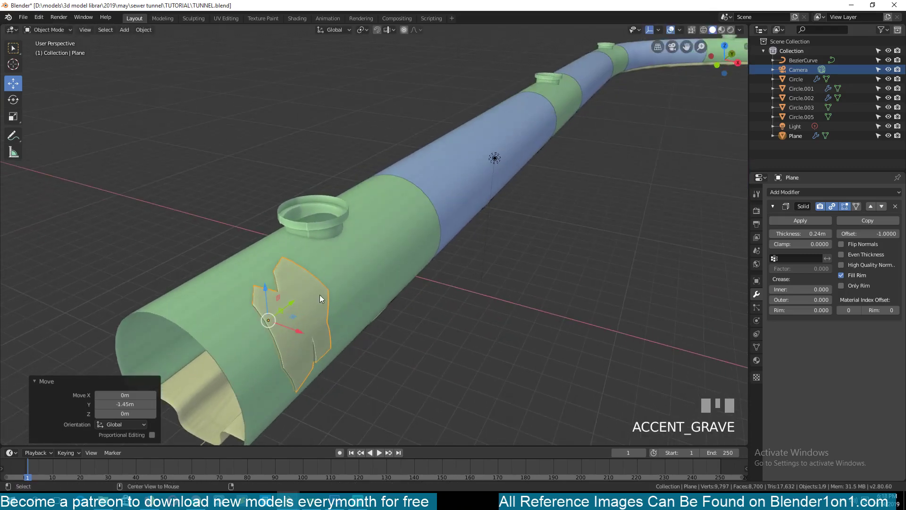
- Make a linked copy of the chunk and slide it along the tunnel
{"action": "key", "text": "alt+d"}
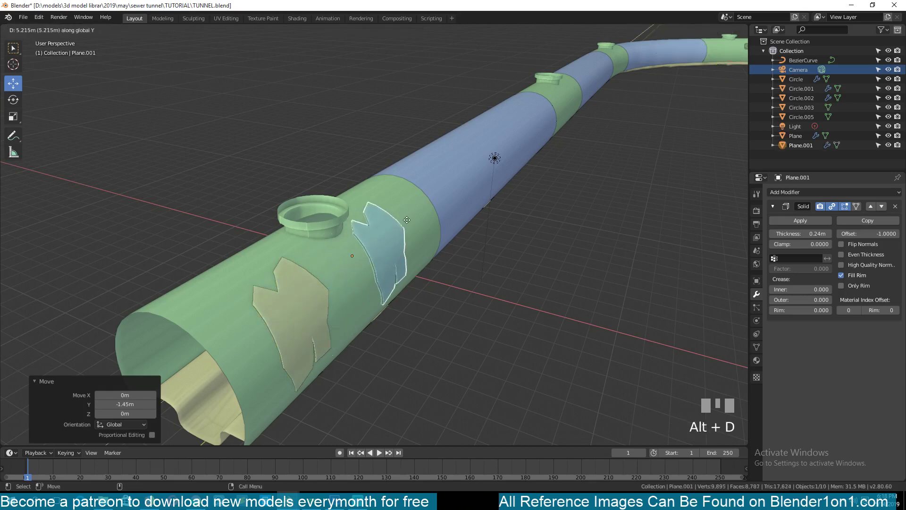
{"action": "left_click", "coordinate": [474, 166]}
{"action": "key", "text": "Tab"}
{"action": "left_click", "coordinate": [454, 185]}
{"action": "key", "text": "`"}
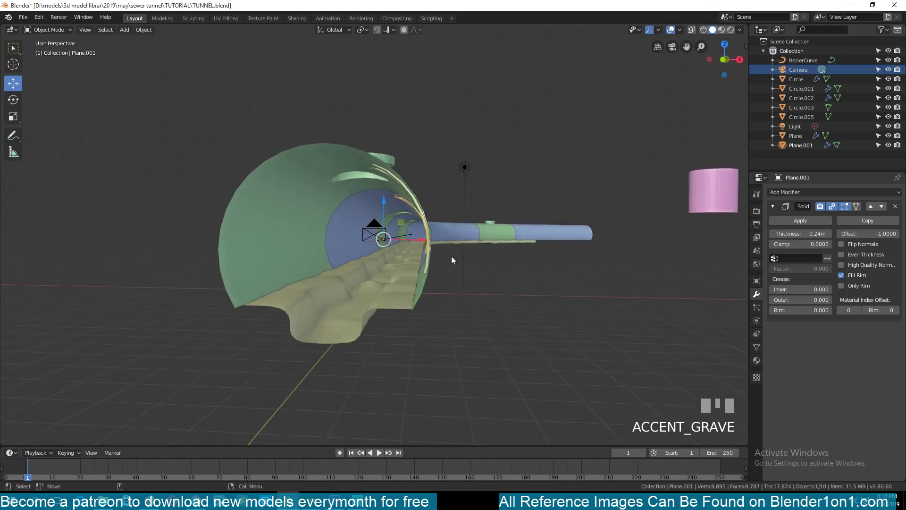
- Turn the copy about -158° around the tunnel axis, stretch it lengthwise, and start another linked copy
{"action": "key", "text": "r"}
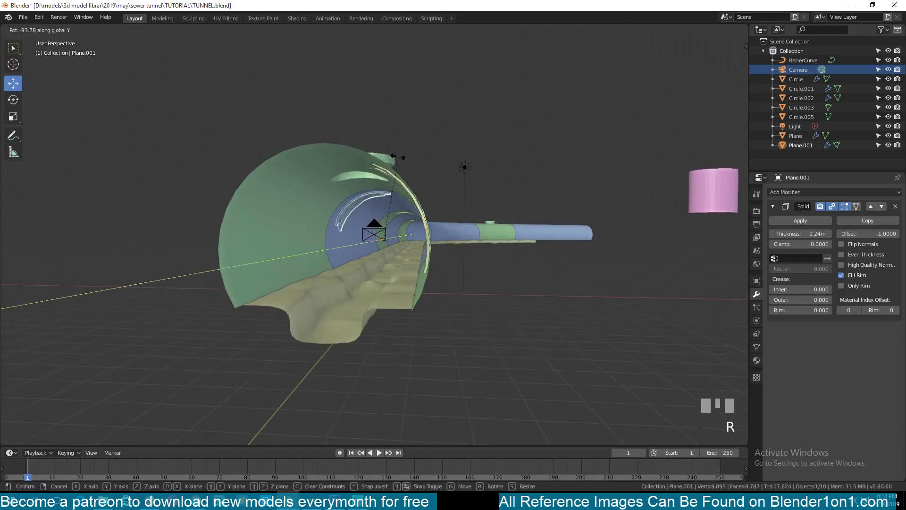
{"action": "left_click", "coordinate": [322, 194]}
{"action": "key", "text": "`"}
{"action": "key", "text": "s"}
{"action": "key", "text": "`"}
{"action": "key", "text": "alt+d"}
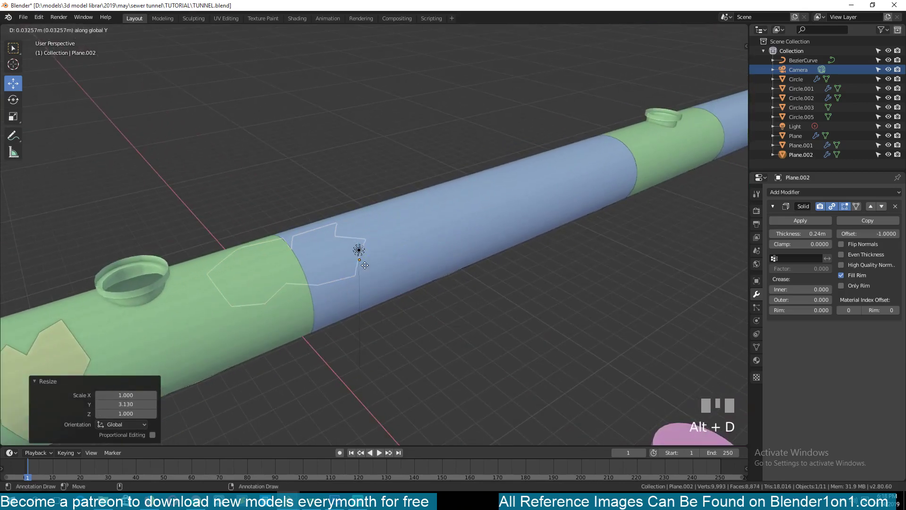
- Set the third chunk Plane.002 about 32 m down the tunnel and squash it to 0.86 along Y
{"action": "left_click", "coordinate": [685, 111]}
{"action": "key", "text": "`"}
{"action": "key", "text": "KP_Decimal"}
{"action": "key", "text": "`"}
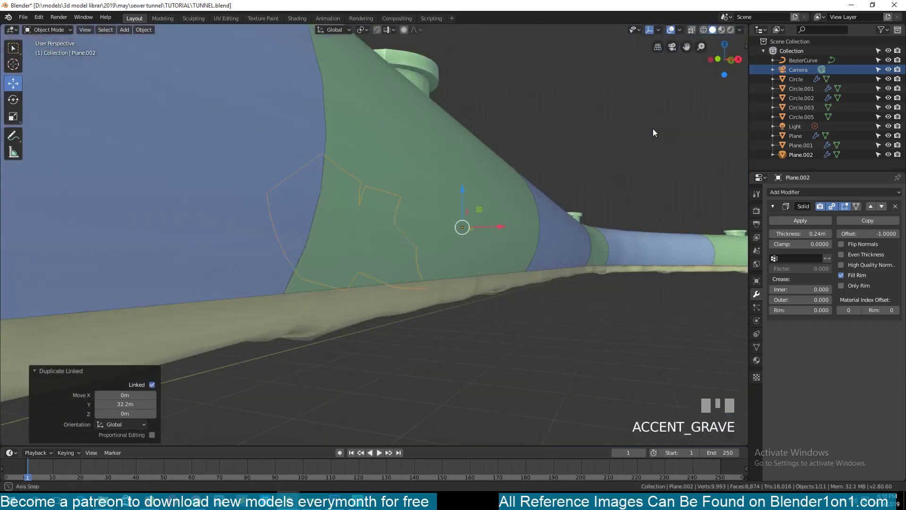
{"action": "scroll", "scroll_direction": "up", "scroll_amount": 3}
{"action": "key", "text": "`"}
{"action": "key", "text": "`"}
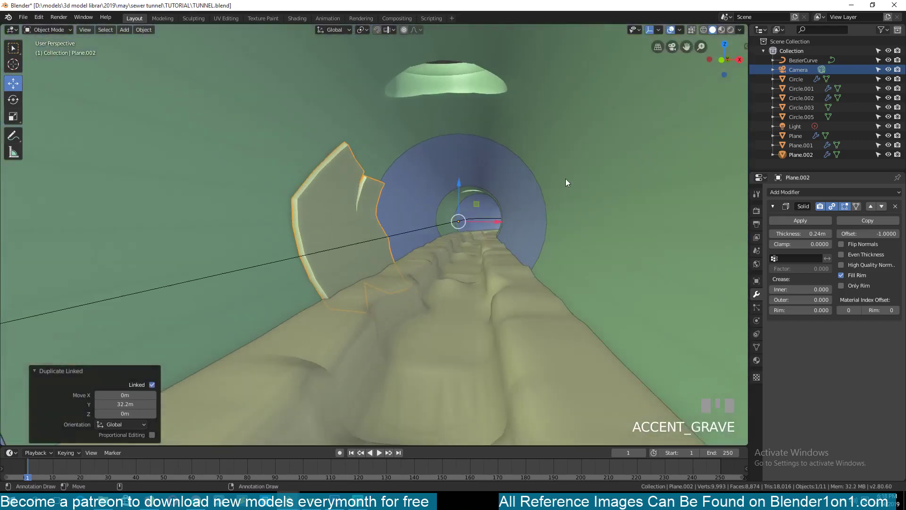
{"action": "key", "text": "s"}
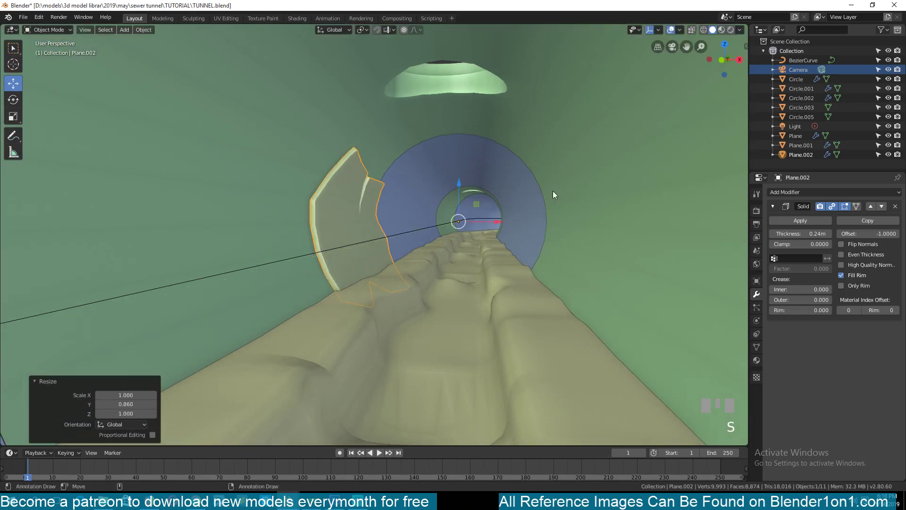
- Try rotating the chunk around the tunnel axis, cancel it, and inspect its placement on the wall
{"action": "key", "text": "r"}
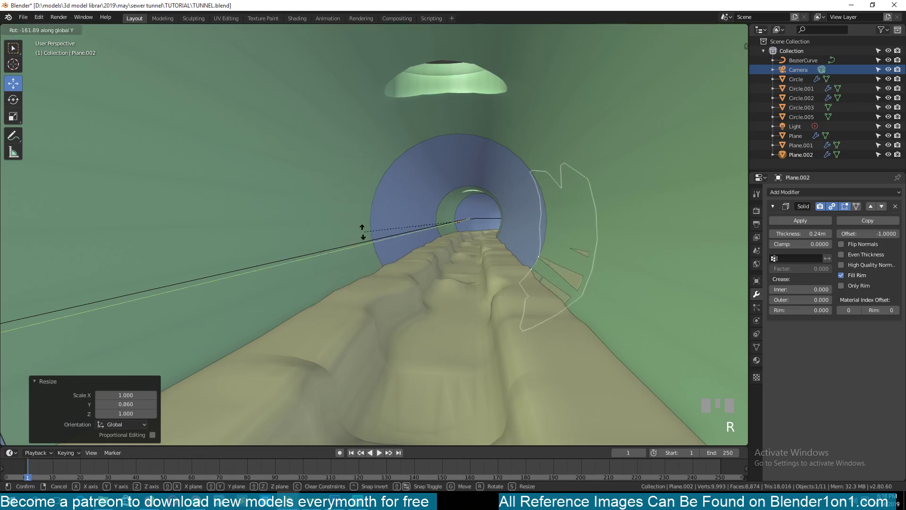
{"action": "key", "text": "r"}
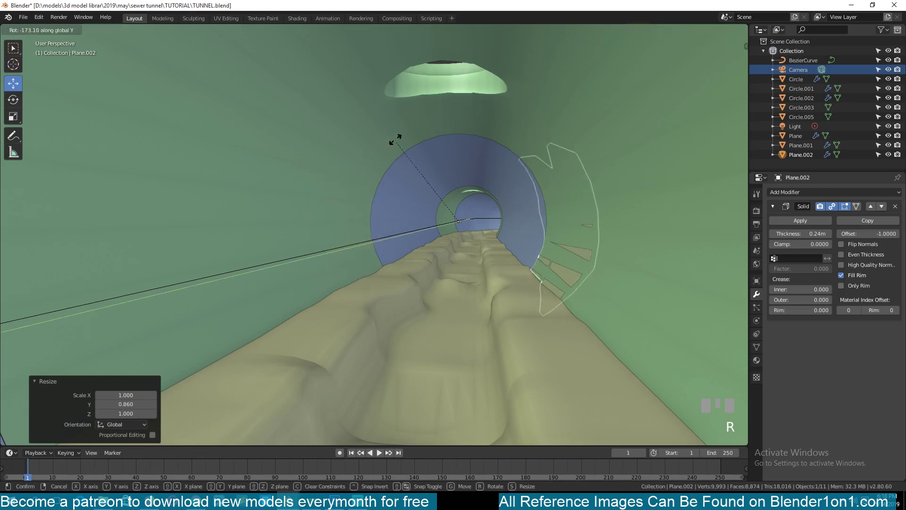
{"action": "right_click", "coordinate": [493, 171]}
{"action": "scroll", "scroll_direction": "down", "scroll_amount": 3}
{"action": "key", "text": "`"}
{"action": "scroll", "scroll_direction": "down", "scroll_amount": 3}
{"action": "key", "text": "`"}
{"action": "scroll", "scroll_direction": "up", "scroll_amount": 3}
{"action": "key", "text": "`"}
{"action": "scroll", "scroll_direction": "up", "scroll_amount": 3}
{"action": "key", "text": "r"}
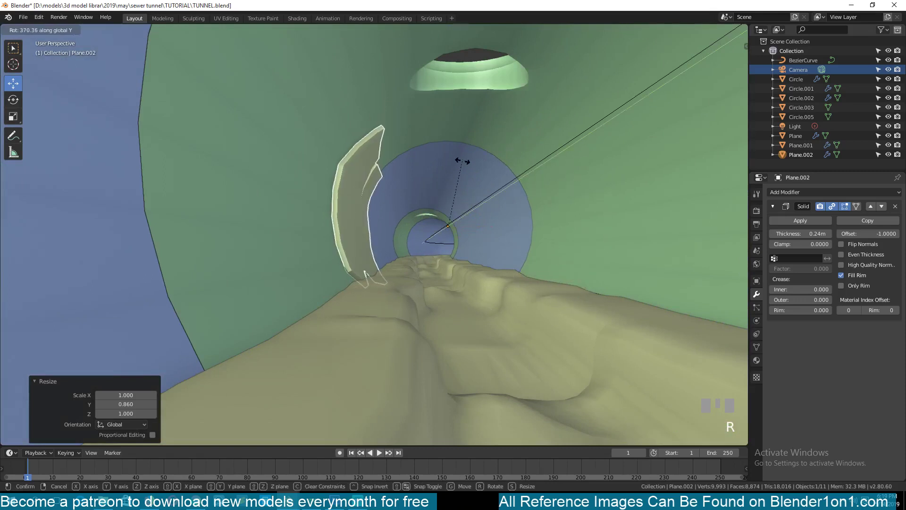
{"action": "right_click", "coordinate": [443, 194]}
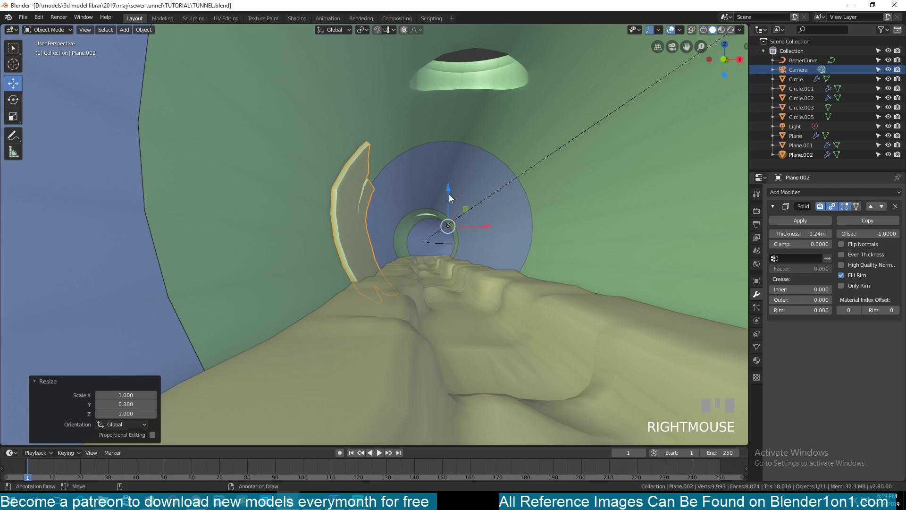
{"action": "key", "text": "`"}
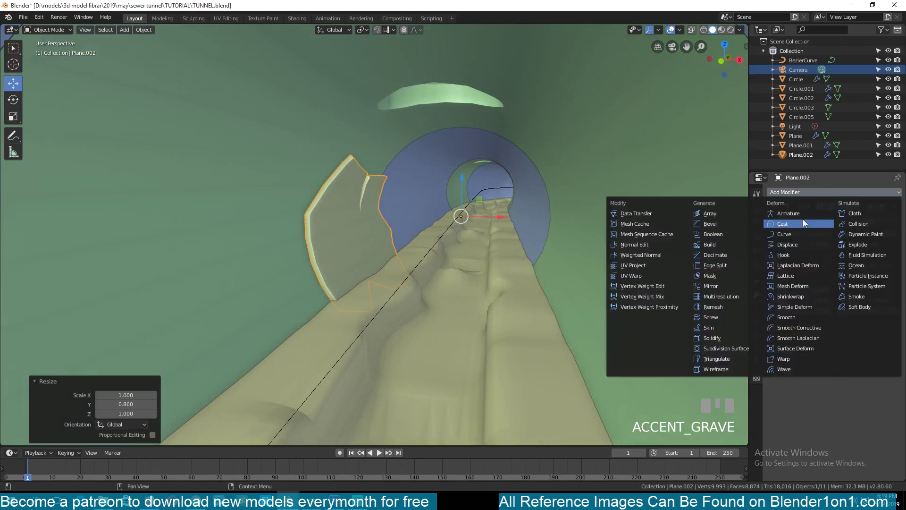
- Add a Curve modifier to Plane.002 using BezierCurve so it follows the tunnel's bend
{"action": "left_click_drag", "start_coordinate": [794, 238], "coordinate": [83, 318]}
{"action": "scroll", "scroll_direction": "down", "scroll_amount": 3}
{"action": "key", "text": "`"}
{"action": "scroll", "scroll_direction": "down", "scroll_amount": 3}
{"action": "scroll", "scroll_direction": "down", "scroll_amount": 3}
{"action": "scroll", "scroll_direction": "up", "scroll_amount": 3}
{"action": "key", "text": "ctrl+z"}
- Slide Plane.002 about 52.8 m along Y into the bend and check it through the camera
{"action": "key", "text": "g"}
{"action": "key", "text": "KP_0"}
{"action": "scroll", "scroll_direction": "up", "scroll_amount": 3}
{"action": "key", "text": "KP_Decimal"}
{"action": "key", "text": "`"}
{"action": "scroll", "scroll_direction": "down", "scroll_amount": 3}
{"action": "key", "text": "`"}
{"action": "scroll", "scroll_direction": "down", "scroll_amount": 3}
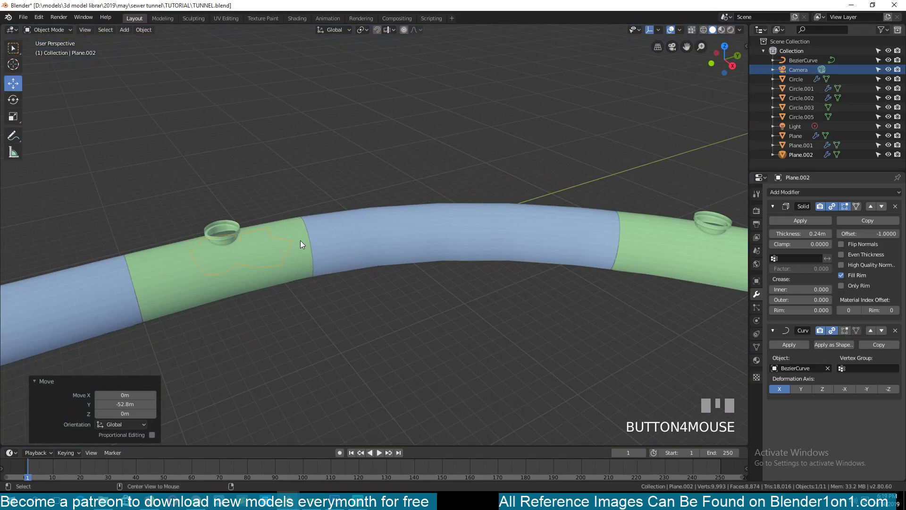
- Make a fourth linked chunk Plane.003 and place it 20.9 m further along the curved tunnel
{"action": "key", "text": "alt+d"}
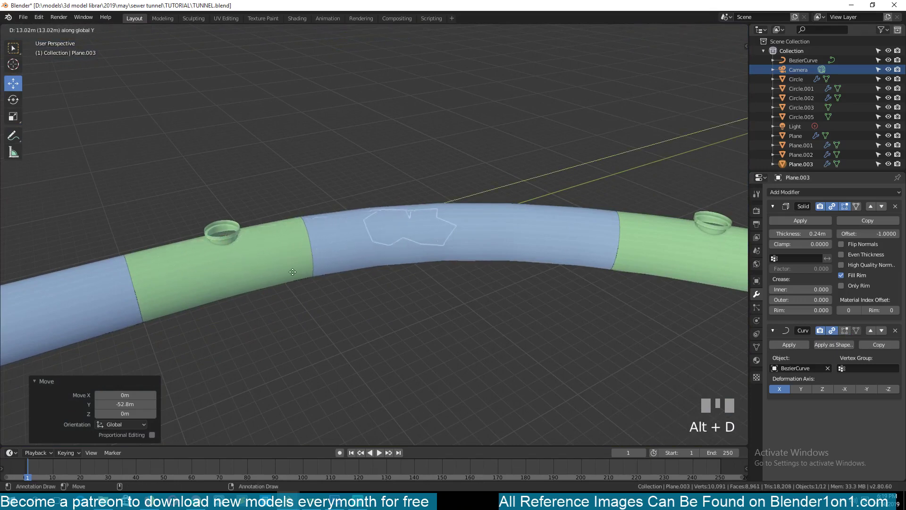
{"action": "left_click", "coordinate": [264, 274]}
{"action": "key", "text": "`"}
{"action": "scroll", "scroll_direction": "up", "scroll_amount": 3}
{"action": "key", "text": "`"}
- Turn Plane.003 92.2° around Y onto the upper wall and view the result through the camera
{"action": "key", "text": "r"}
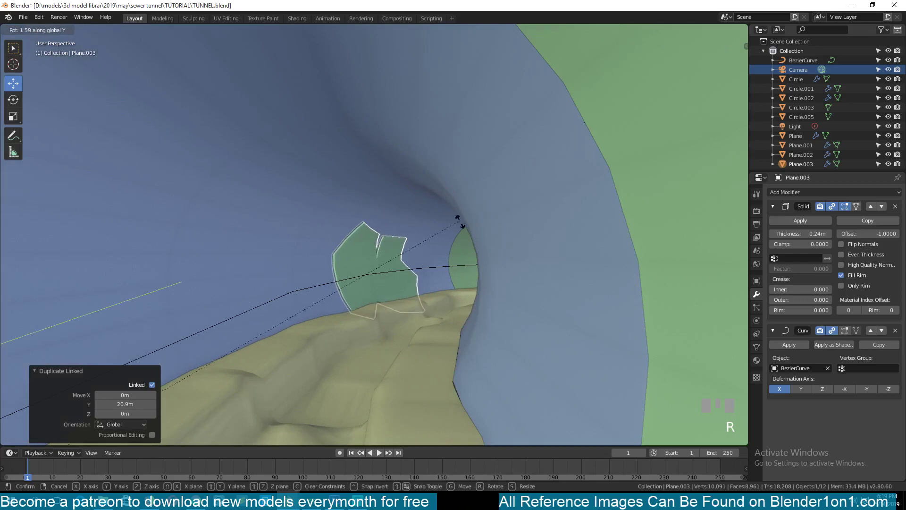
{"action": "right_click", "coordinate": [472, 240]}
{"action": "scroll", "scroll_direction": "down", "scroll_amount": 3}
{"action": "scroll", "scroll_direction": "up", "scroll_amount": 3}
{"action": "scroll", "scroll_direction": "down", "scroll_amount": 3}
{"action": "scroll", "scroll_direction": "up", "scroll_amount": 3}
{"action": "key", "text": "r"}
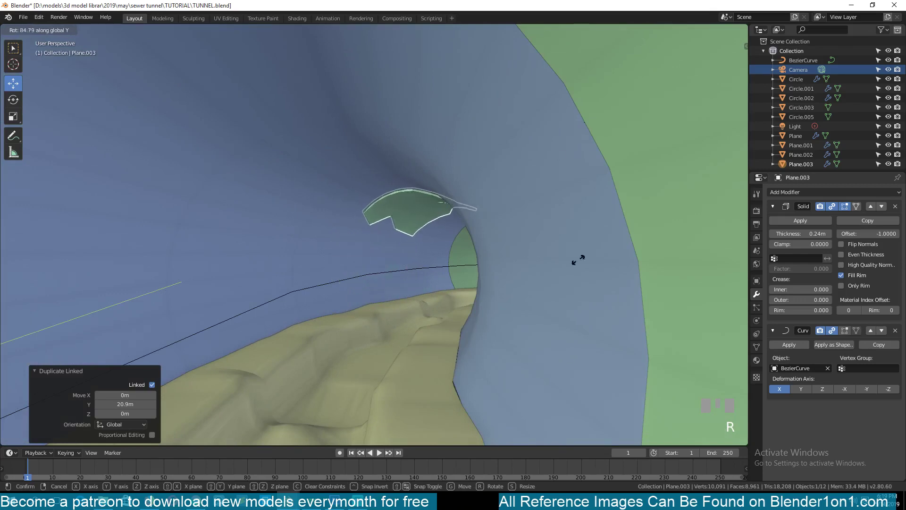
{"action": "left_click", "coordinate": [73, 165]}
{"action": "scroll", "scroll_direction": "down", "scroll_amount": 3}
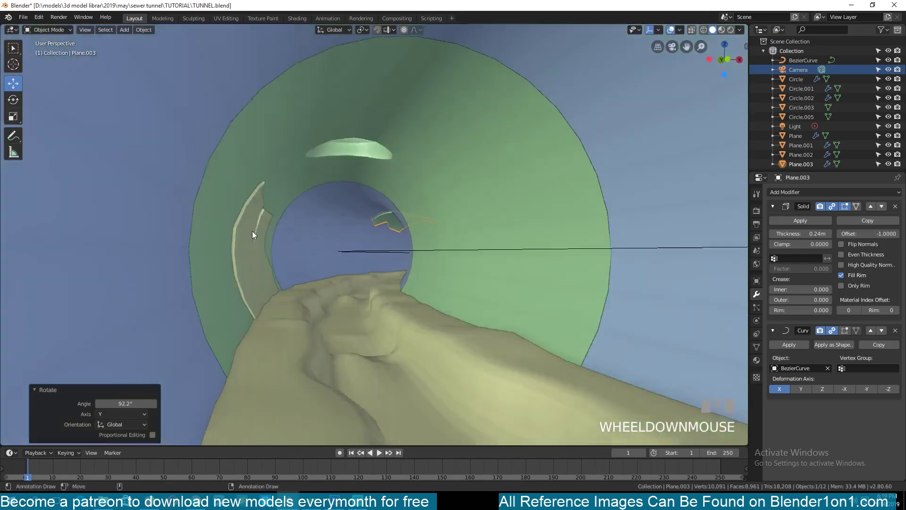
{"action": "key", "text": "KP_0"}
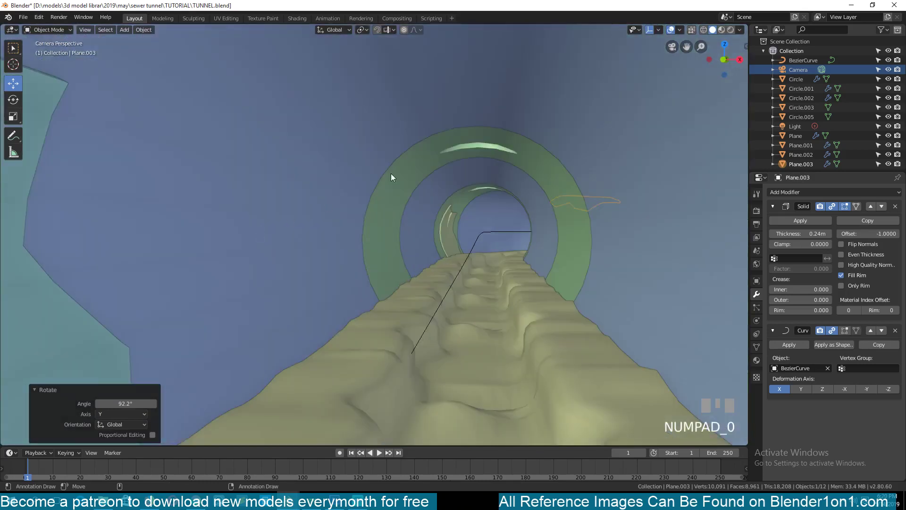
{"action": "key", "text": "alt+a"}
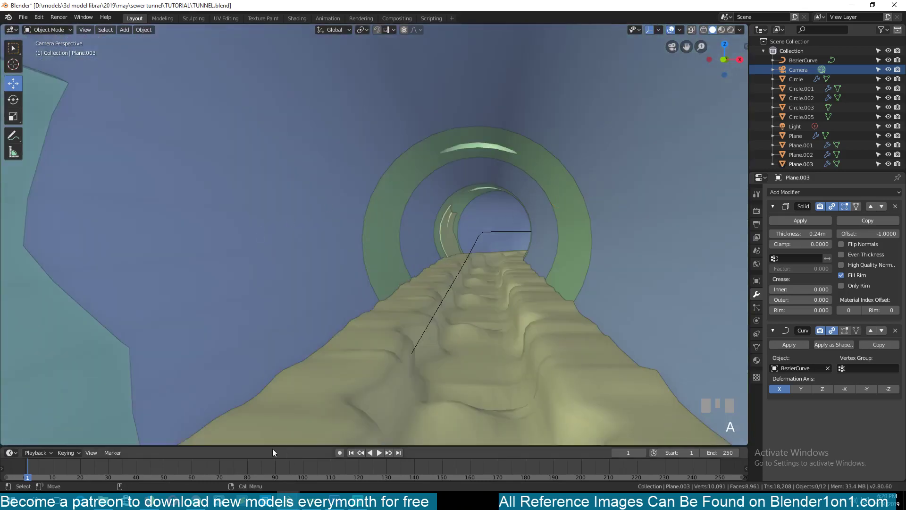